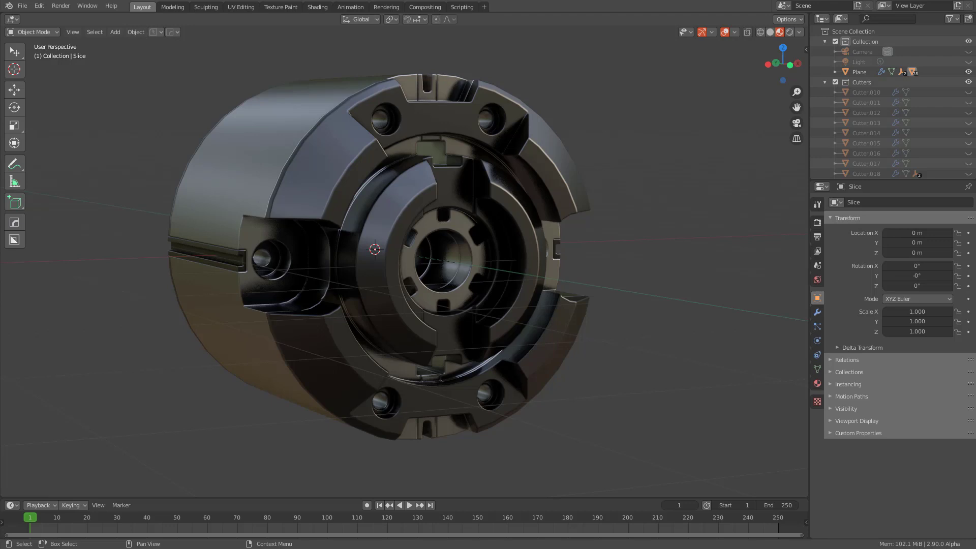
Step: Orbit and zoom the view to face the mechanical part front-on
{"action": "scroll", "scroll_direction": "up", "scroll_amount": 3}
{"action": "scroll", "scroll_direction": "down", "scroll_amount": 3}
{"action": "middle_click", "coordinate": [550, 159]}
{"action": "key", "text": "q"}
{"action": "left_click", "coordinate": [545, 133]}
{"action": "scroll", "scroll_direction": "up", "scroll_amount": 3}
{"action": "scroll", "scroll_direction": "down", "scroll_amount": 3}
{"action": "key", "text": "g"}
{"action": "middle_click", "coordinate": [483, 285]}
{"action": "scroll", "scroll_direction": "down", "scroll_amount": 3}
{"action": "key", "text": "KP_7"}
Step: Create the HardOps Hops_Cam_Empty camera and fit its frame to the current view
{"action": "scroll", "scroll_direction": "down", "scroll_amount": 3}
{"action": "key", "text": "g"}
{"action": "left_click", "coordinate": [361, 301]}
{"action": "key", "text": "KP_0"}
{"action": "scroll", "scroll_direction": "up", "scroll_amount": 3}
{"action": "key", "text": "g"}
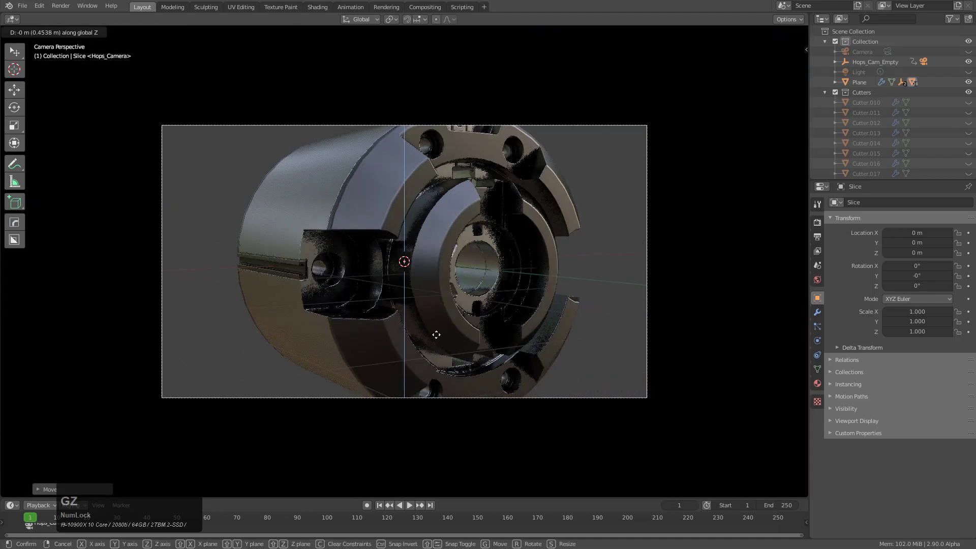
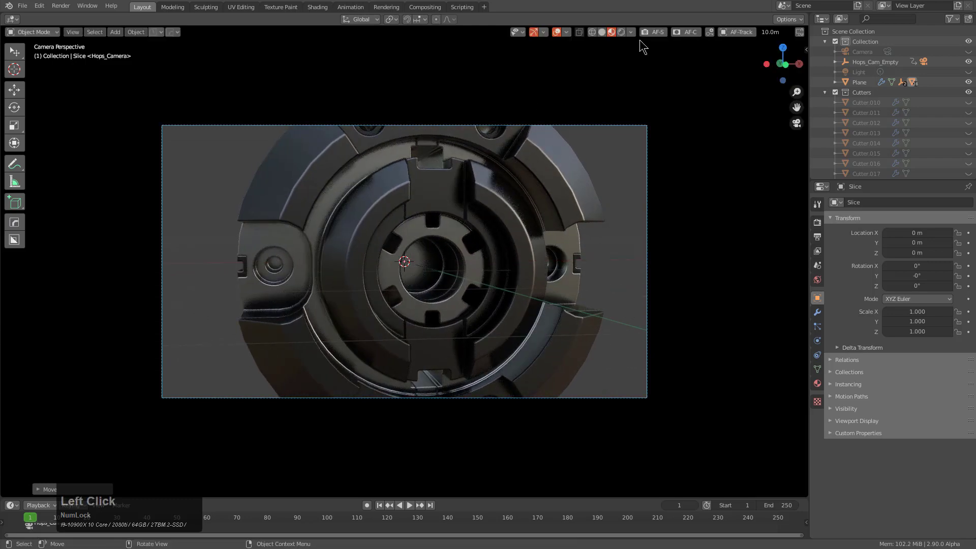
Step: Enable HardOps viewport+ lookdev via 'vs' and choose the Fort Point HDRI environment
{"action": "left_click", "coordinate": [591, 42]}
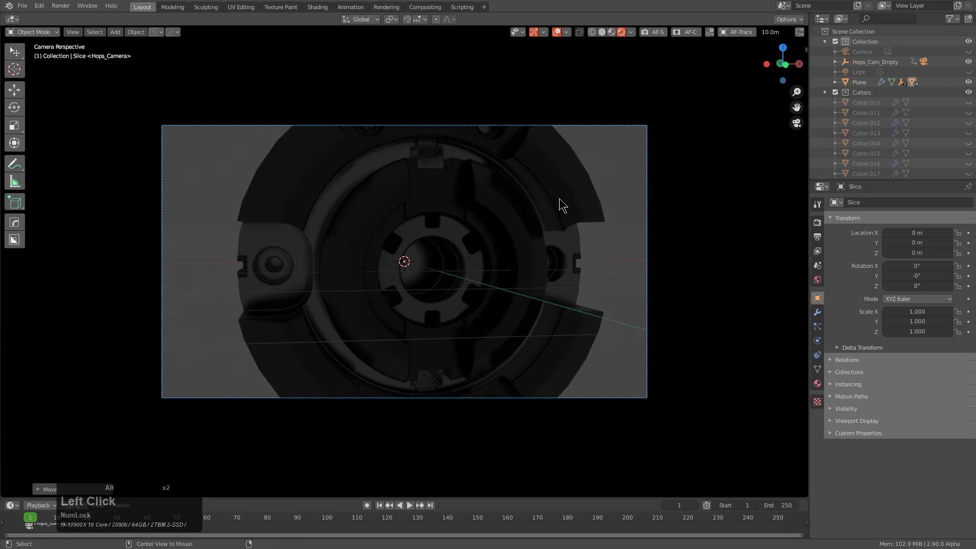
{"action": "key", "text": "alt+v"}
{"action": "key", "text": "s"}
{"action": "type", "text": "vs"}
{"action": "key", "text": "s"}
{"action": "key", "text": "r"}
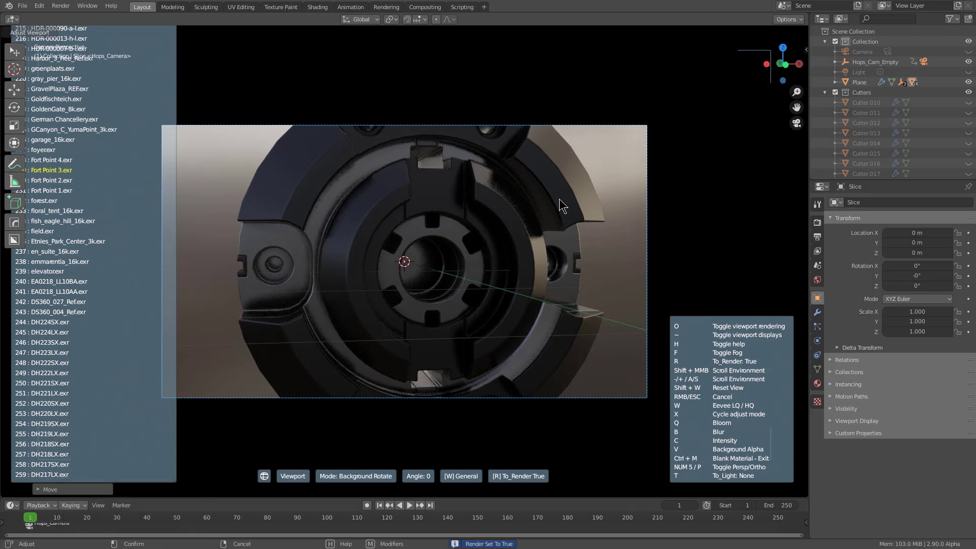
{"action": "left_click", "coordinate": [564, 204]}
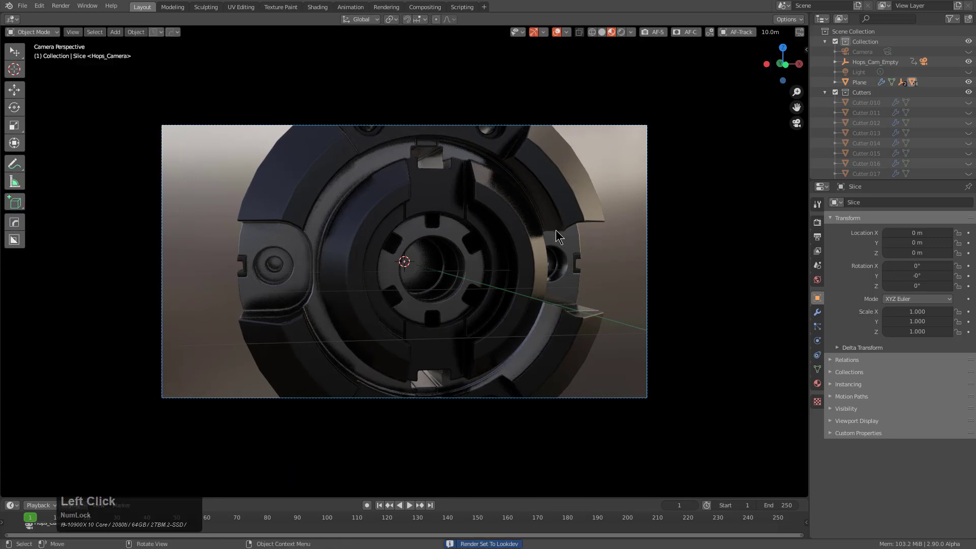
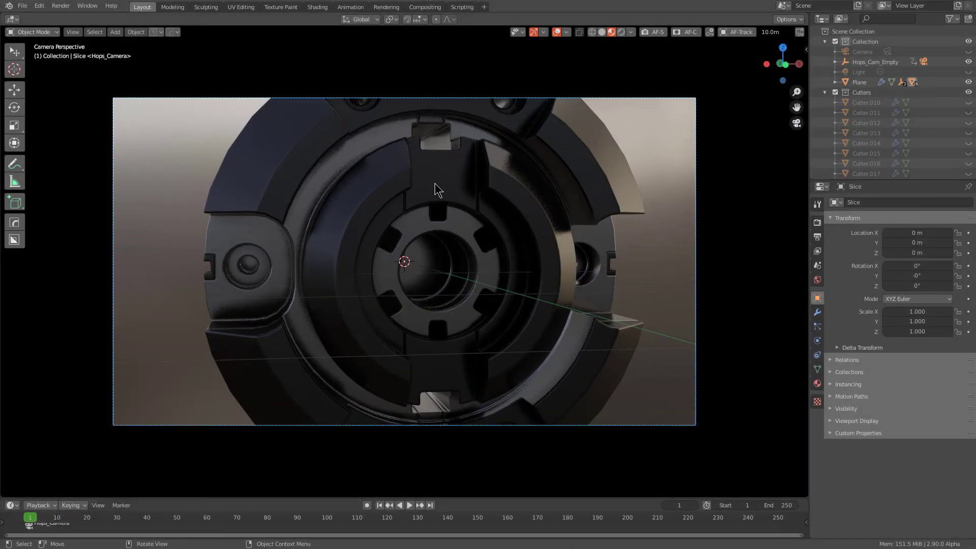
Step: Run Unify/Evict/Sync from the Q menu Settings so the render matches the viewport look
{"action": "key", "text": "a"}
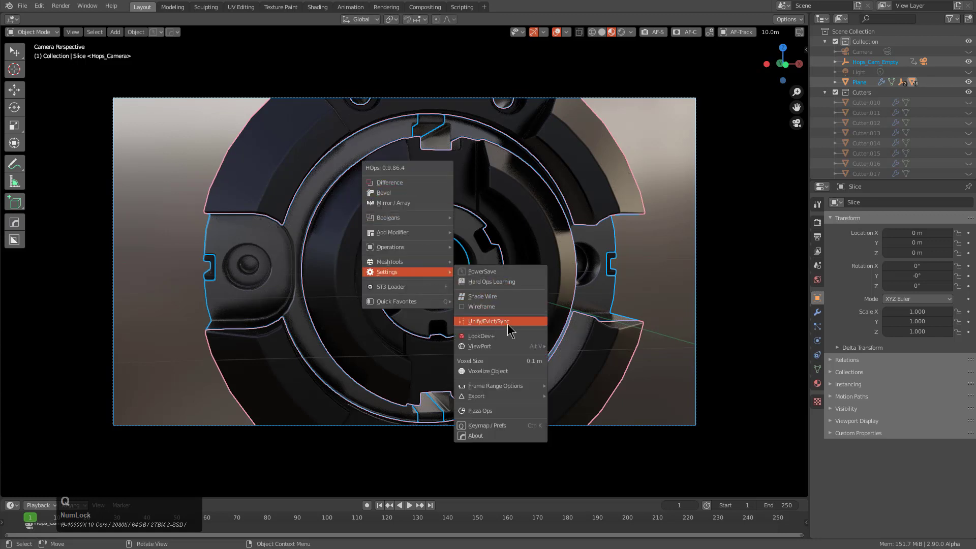
{"action": "key", "text": "q"}
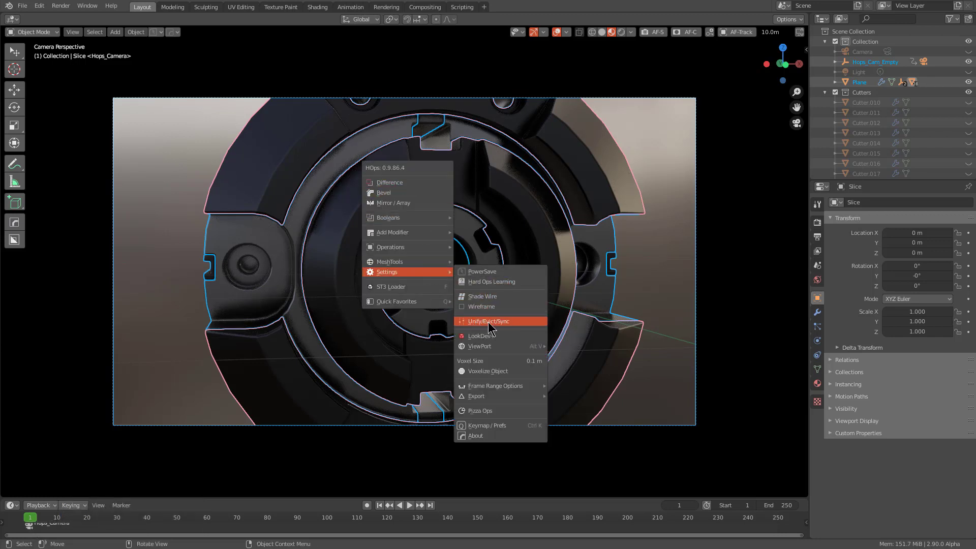
{"action": "key", "text": "q"}
{"action": "left_click", "coordinate": [511, 327]}
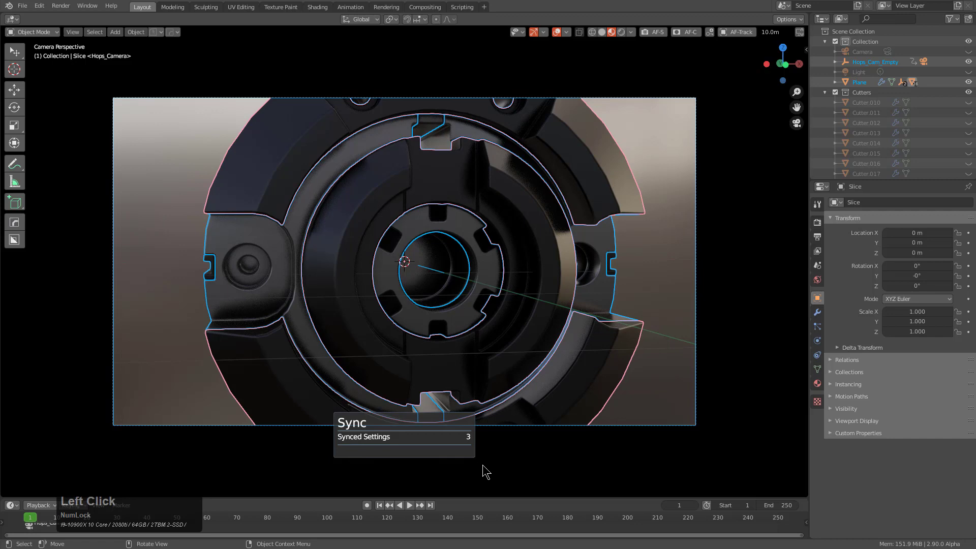
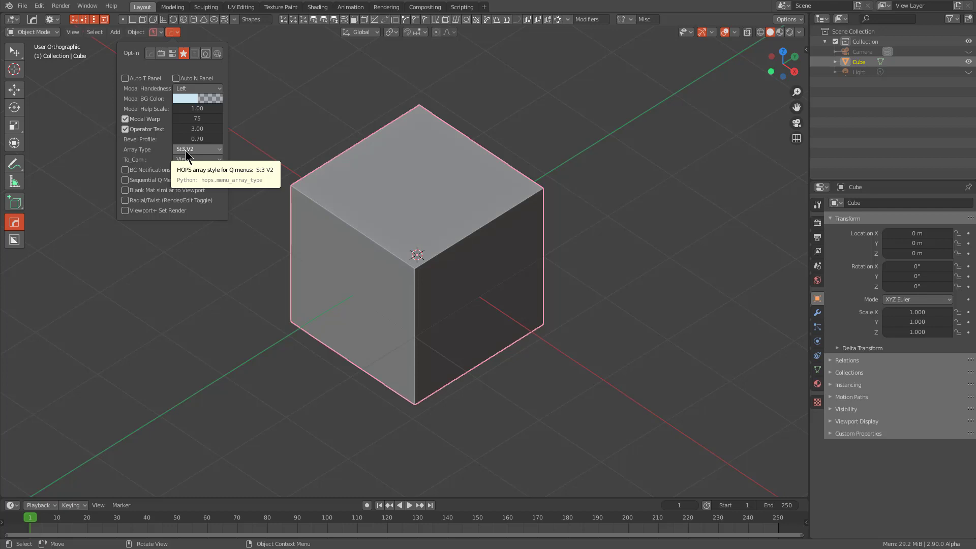
Step: Preview the ST3 array operator on the cube from the popup's main page, adjust the count and cancel
{"action": "left_click", "coordinate": [158, 57]}
{"action": "left_click", "coordinate": [157, 175]}
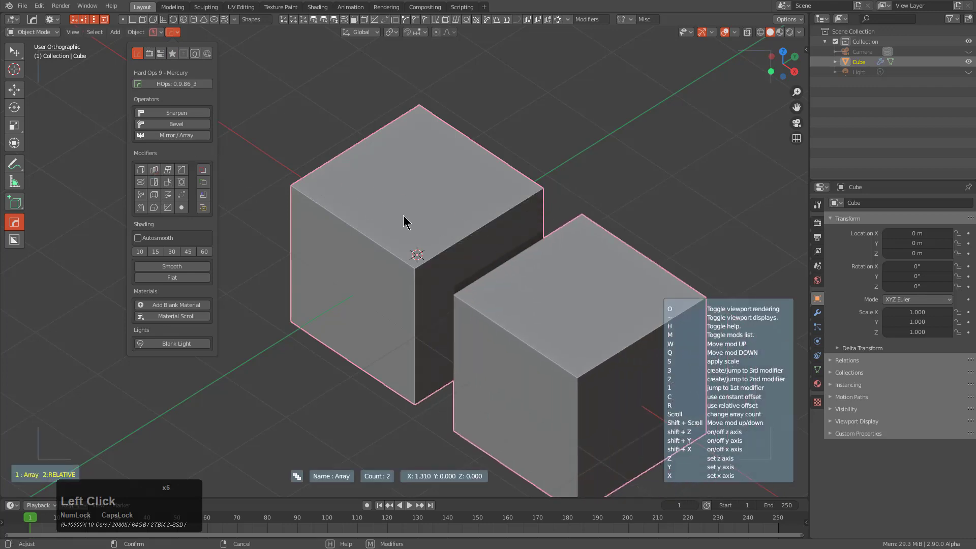
{"action": "scroll", "scroll_direction": "up", "scroll_amount": 3}
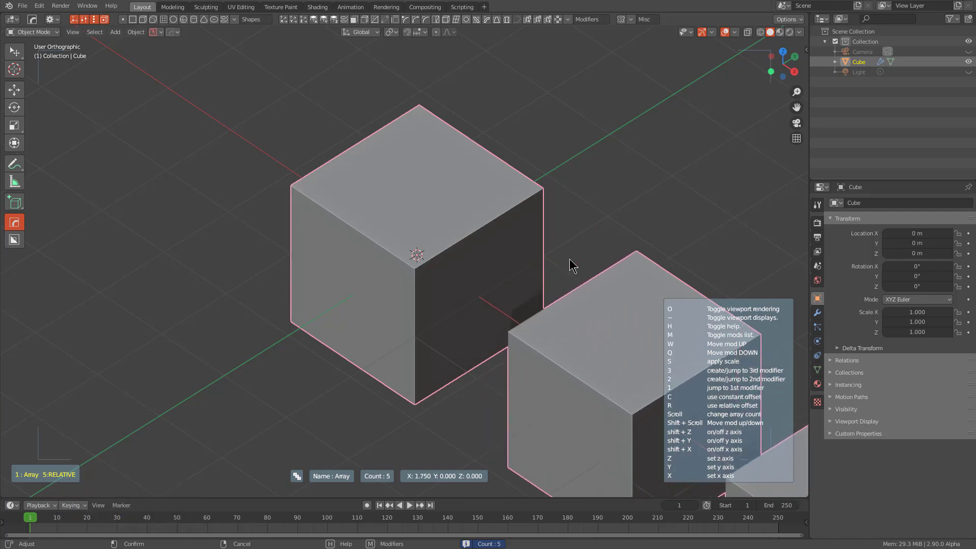
{"action": "right_click", "coordinate": [572, 264]}
Step: Preview an array again via Q > Add Modifier, raise the count, then cancel it
{"action": "key", "text": "q"}
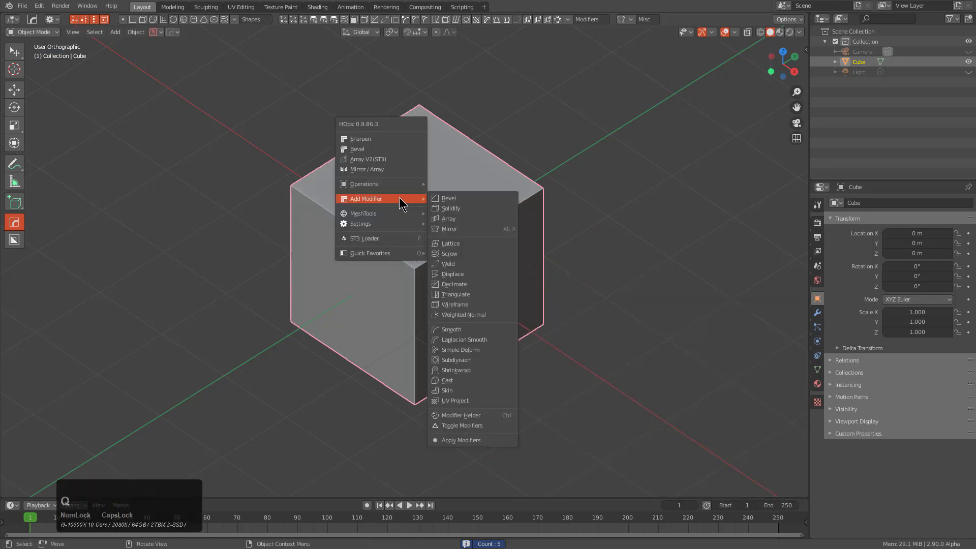
{"action": "key", "text": "q"}
{"action": "left_click", "coordinate": [488, 212]}
{"action": "scroll", "scroll_direction": "up", "scroll_amount": 3}
{"action": "scroll", "scroll_direction": "up", "scroll_amount": 3}
{"action": "right_click", "coordinate": [629, 252]}
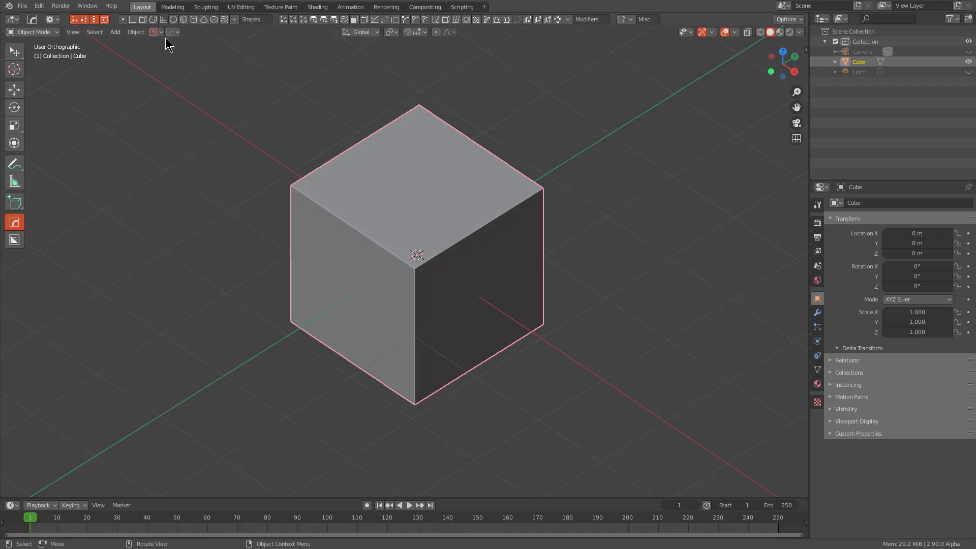
Step: Start another array from the Q menu and cycle its mode with V
{"action": "scroll", "scroll_direction": "down", "scroll_amount": 3}
{"action": "key", "text": "q"}
{"action": "left_click", "coordinate": [382, 149]}
{"action": "scroll", "scroll_direction": "up", "scroll_amount": 3}
{"action": "key", "text": "v"}
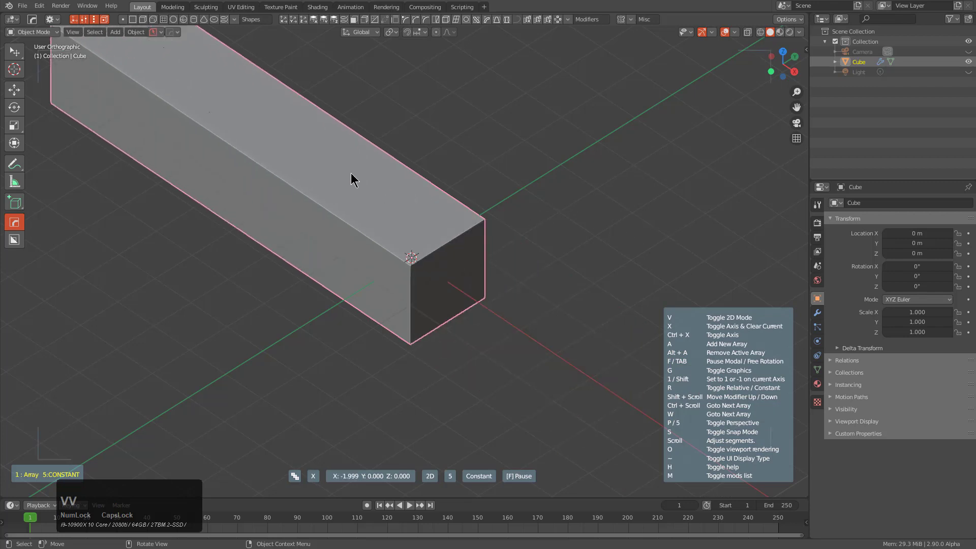
{"action": "key", "text": "v"}
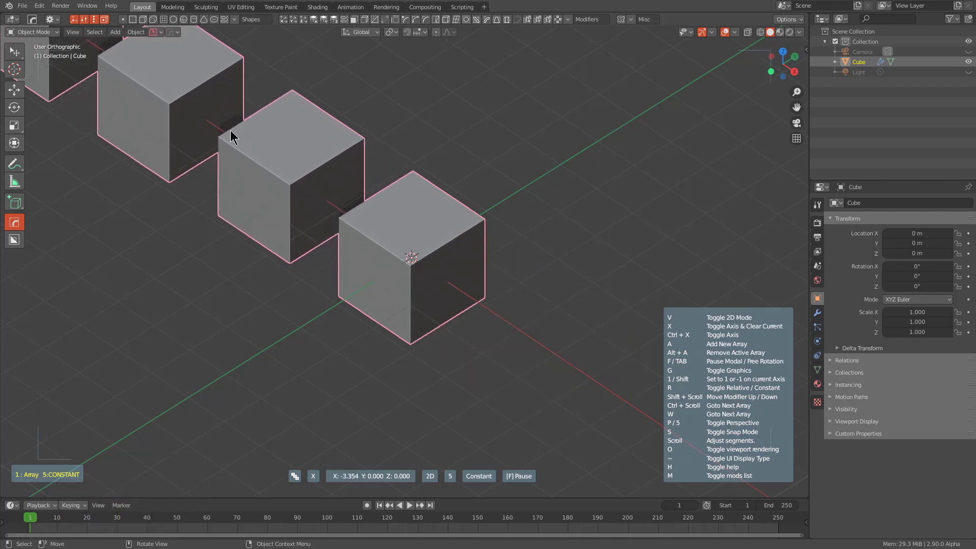
Step: Cancel the array to keep one cube, check the Opt-in page and return to the main popup page
{"action": "right_click", "coordinate": [239, 133]}
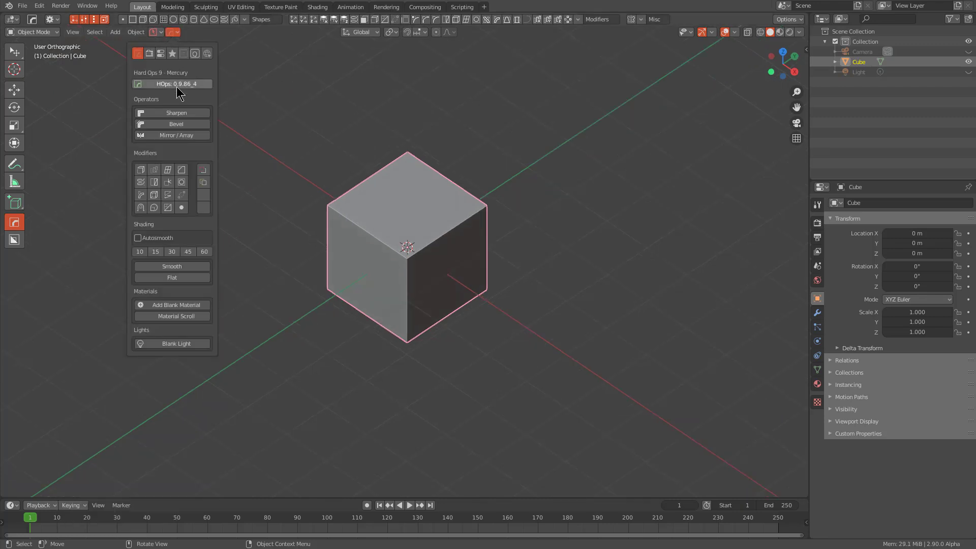
{"action": "left_click", "coordinate": [174, 53]}
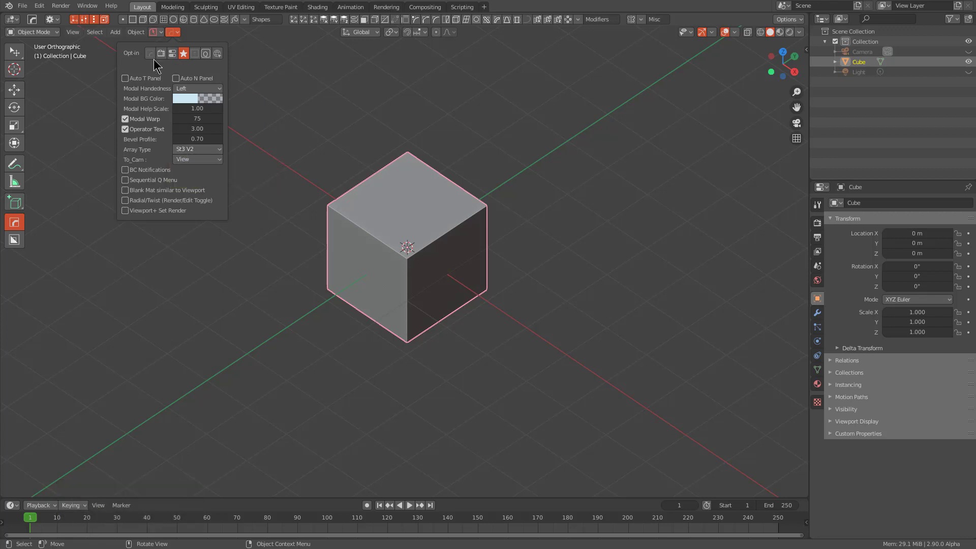
{"action": "left_click", "coordinate": [157, 60]}
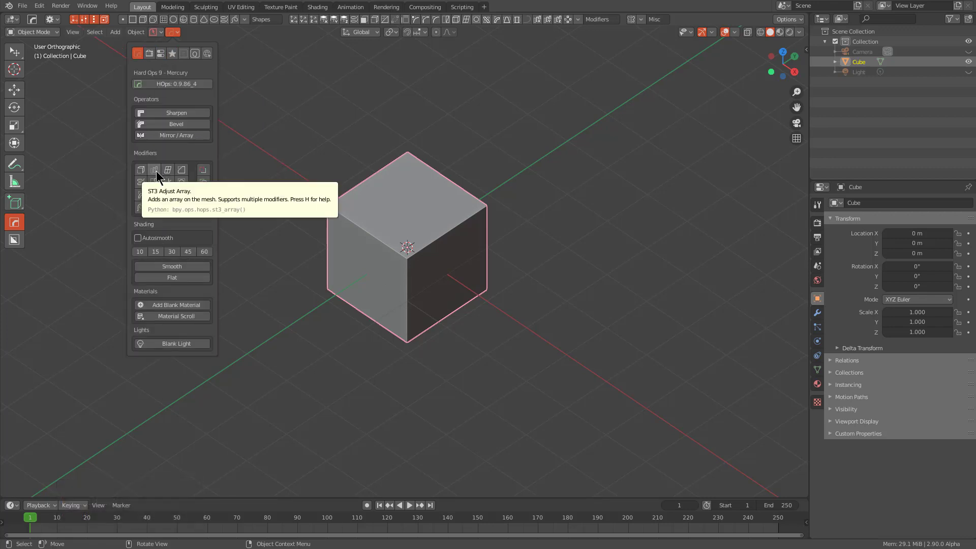
Step: Preview ST3 Adjust Array in 3D mode on the cube, tweak the count, cancel, and bring up the Q menu
{"action": "left_click", "coordinate": [160, 175]}
{"action": "left_click", "coordinate": [334, 181]}
{"action": "key", "text": "v"}
{"action": "scroll", "scroll_direction": "up", "scroll_amount": 3}
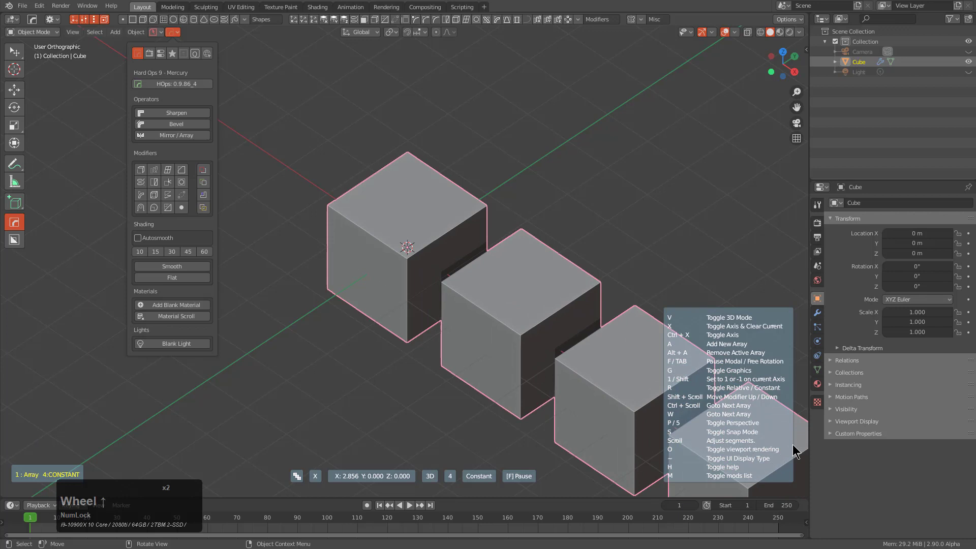
{"action": "scroll", "scroll_direction": "up", "scroll_amount": 3}
{"action": "scroll", "scroll_direction": "down", "scroll_amount": 3}
{"action": "scroll", "scroll_direction": "up", "scroll_amount": 3}
{"action": "scroll", "scroll_direction": "down", "scroll_amount": 3}
{"action": "right_click", "coordinate": [769, 435]}
{"action": "key", "text": "q"}
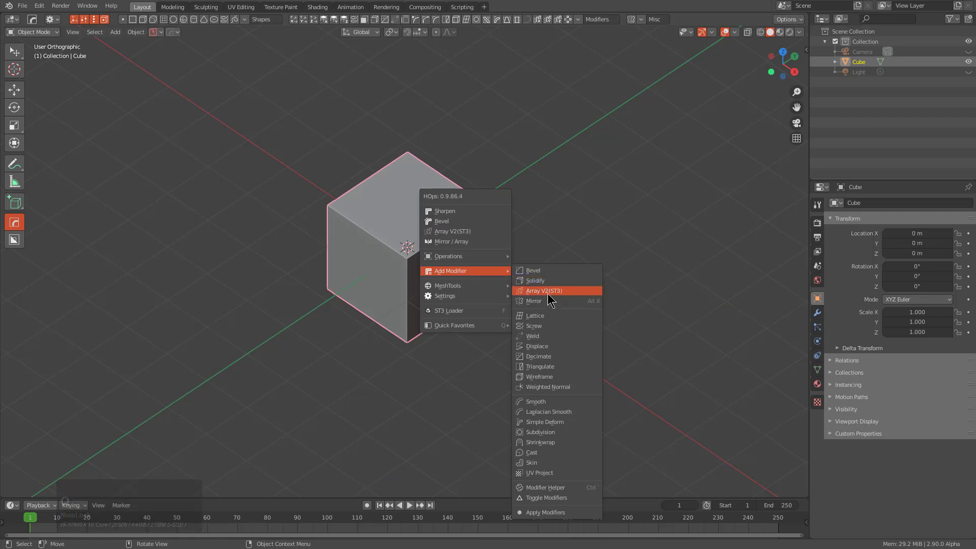
{"action": "left_click", "coordinate": [552, 297]}
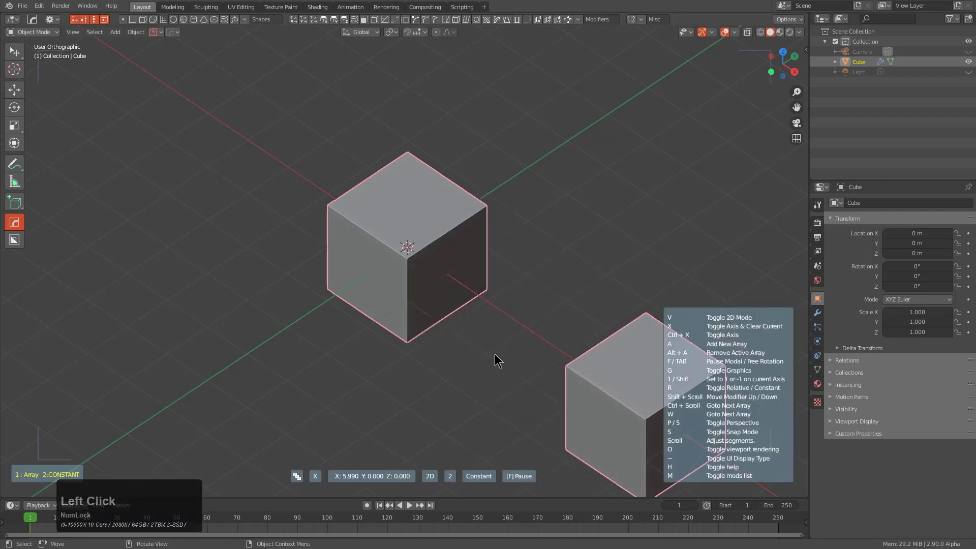
{"action": "key", "text": "v"}
{"action": "scroll", "scroll_direction": "up", "scroll_amount": 3}
{"action": "scroll", "scroll_direction": "up", "scroll_amount": 3}
{"action": "key", "text": "g"}
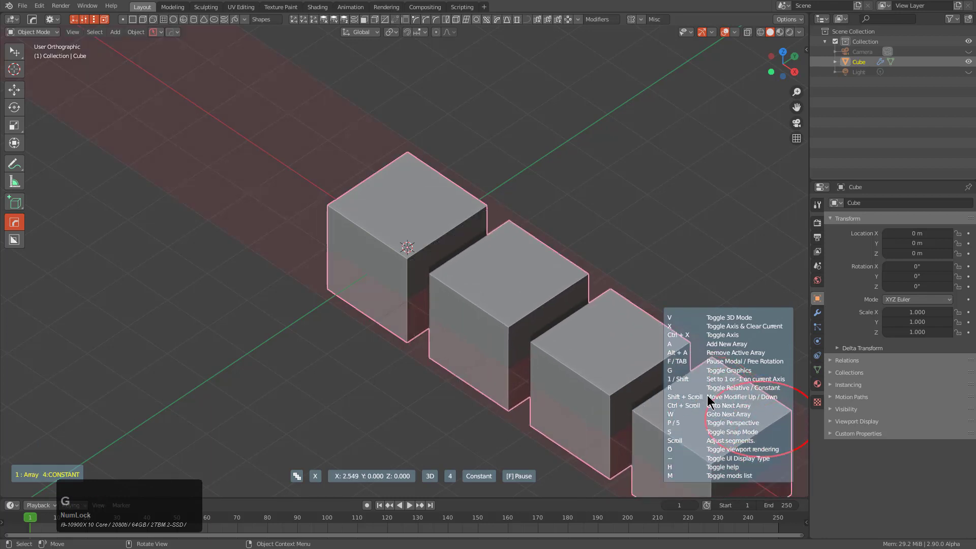
{"action": "key", "text": "x"}
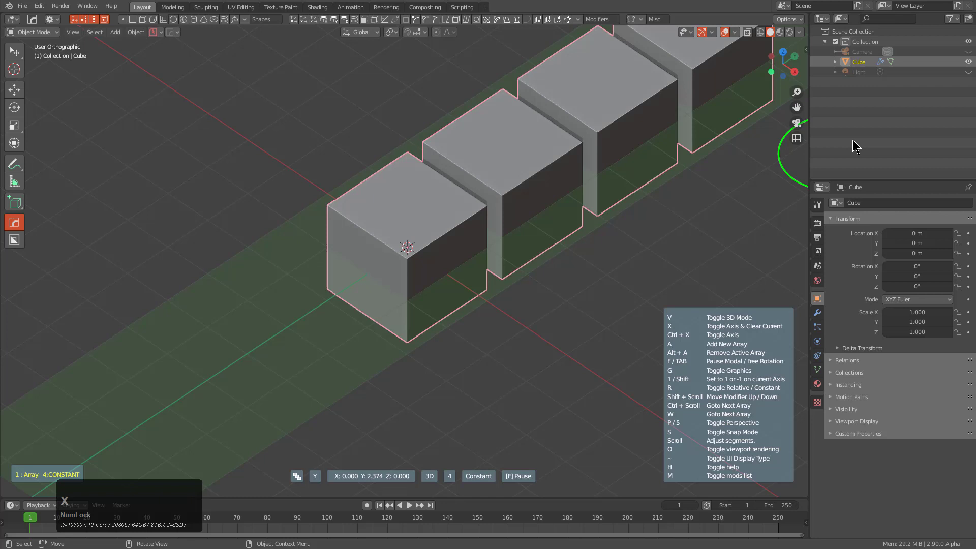
{"action": "key", "text": "x"}
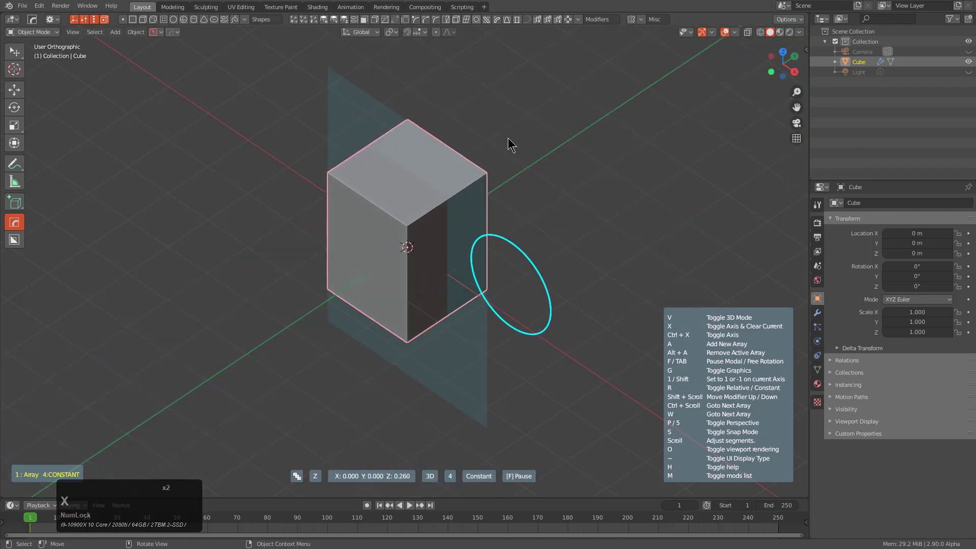
{"action": "left_click", "coordinate": [533, 37]}
{"action": "scroll", "scroll_direction": "down", "scroll_amount": 3}
{"action": "middle_click", "coordinate": [462, 254]}
{"action": "scroll", "scroll_direction": "up", "scroll_amount": 3}
{"action": "scroll", "scroll_direction": "down", "scroll_amount": 3}
{"action": "middle_click", "coordinate": [461, 275]}
{"action": "scroll", "scroll_direction": "up", "scroll_amount": 3}
{"action": "middle_click", "coordinate": [451, 288]}
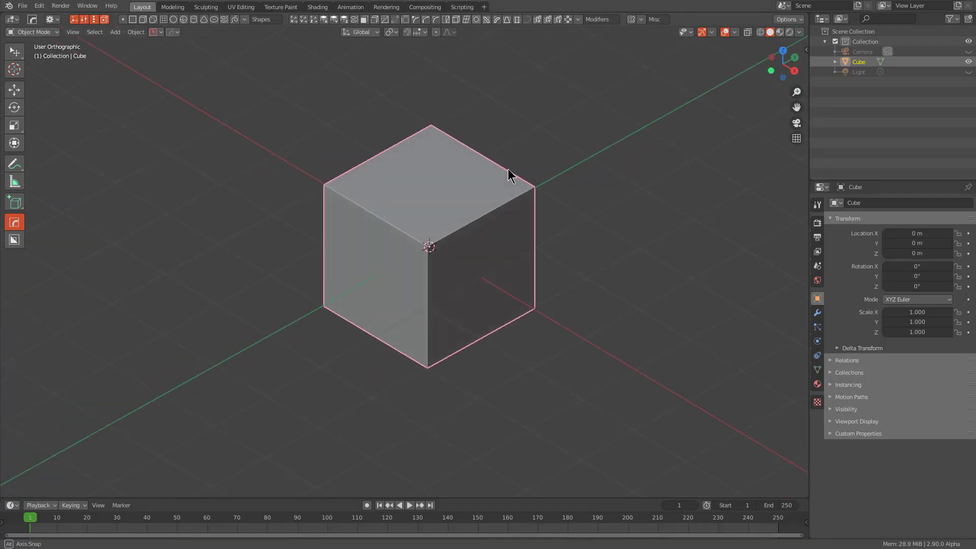
Step: Add a Rope with its Rope Guide curve from the HardOps Shapes toolbar across the cube
{"action": "scroll", "scroll_direction": "up", "scroll_amount": 3}
{"action": "scroll", "scroll_direction": "down", "scroll_amount": 3}
{"action": "scroll", "scroll_direction": "down", "scroll_amount": 3}
{"action": "right_click", "coordinate": [436, 155]}
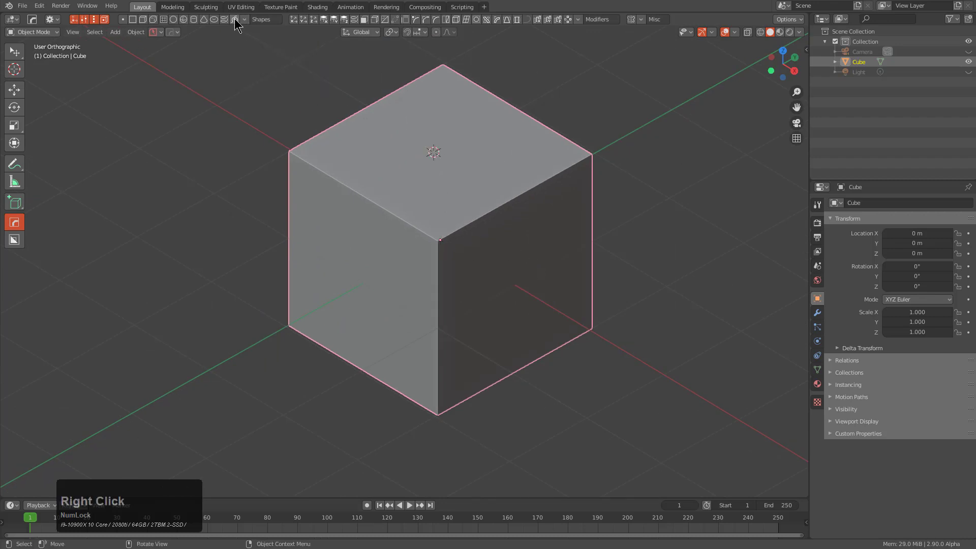
{"action": "left_click", "coordinate": [237, 21]}
{"action": "scroll", "scroll_direction": "down", "scroll_amount": 3}
{"action": "scroll", "scroll_direction": "up", "scroll_amount": 3}
{"action": "left_click", "coordinate": [549, 168]}
{"action": "middle_click", "coordinate": [550, 220]}
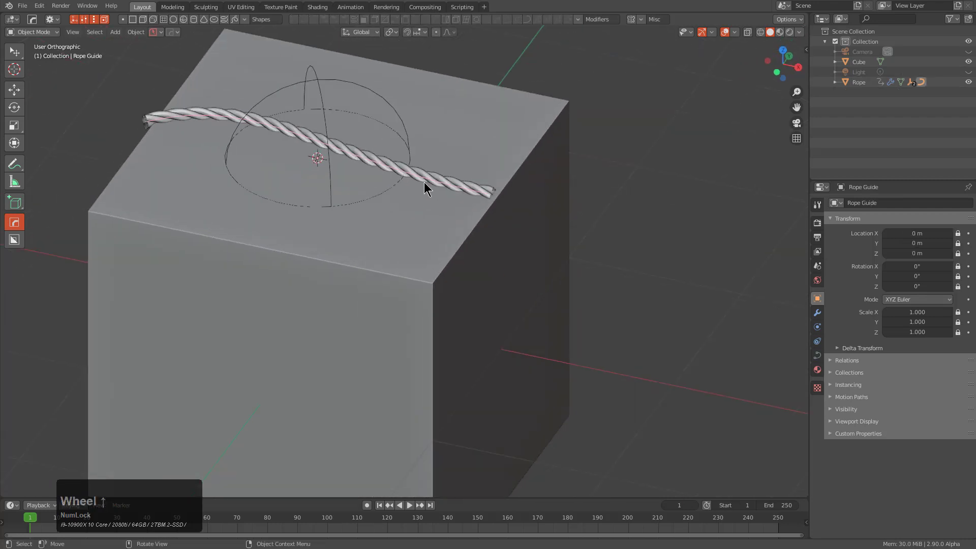
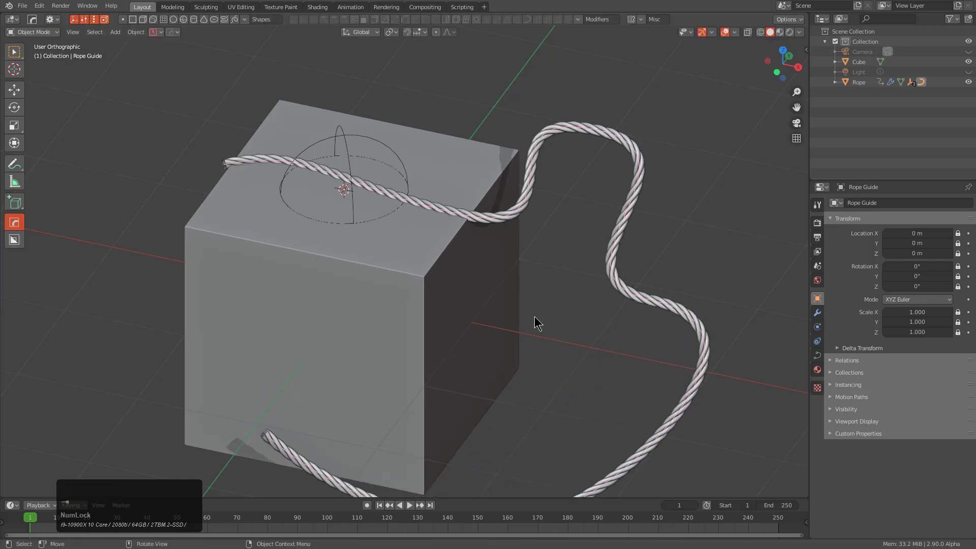
Step: Select the cube and apply its transforms before converting it
{"action": "scroll", "scroll_direction": "down", "scroll_amount": 3}
{"action": "left_click", "coordinate": [406, 259]}
{"action": "scroll", "scroll_direction": "up", "scroll_amount": 3}
{"action": "middle_click", "coordinate": [495, 224]}
{"action": "key", "text": "q"}
{"action": "left_click", "coordinate": [512, 170]}
{"action": "scroll", "scroll_direction": "up", "scroll_amount": 3}
{"action": "scroll", "scroll_direction": "up", "scroll_amount": 3}
{"action": "left_click", "coordinate": [267, 156]}
{"action": "key", "text": "ctrl+a"}
{"action": "left_click", "coordinate": [466, 374]}
Step: Try and leave the mirror tool, then convert the cube into a Cube_Curve outline flattened to depth 0
{"action": "key", "text": "alt+x"}
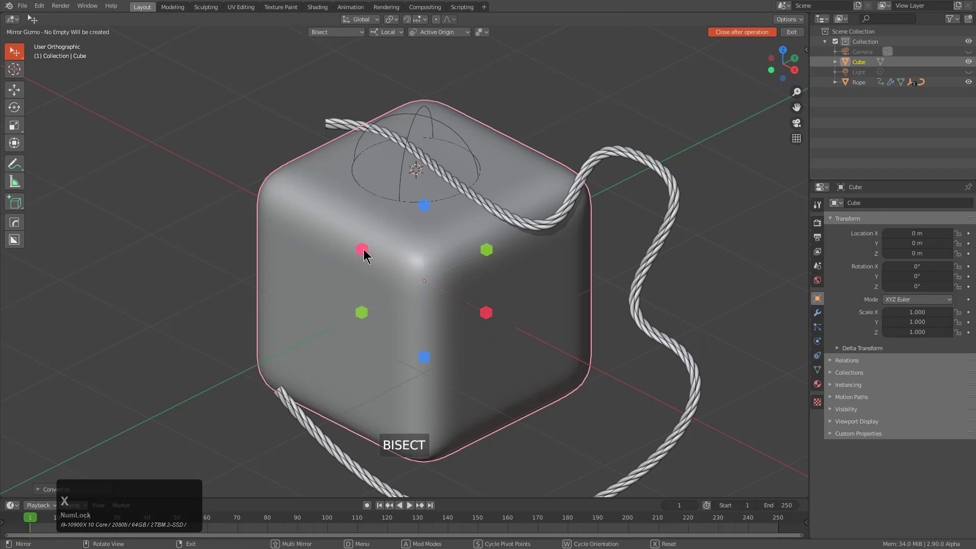
{"action": "key", "text": "x"}
{"action": "left_click", "coordinate": [368, 253]}
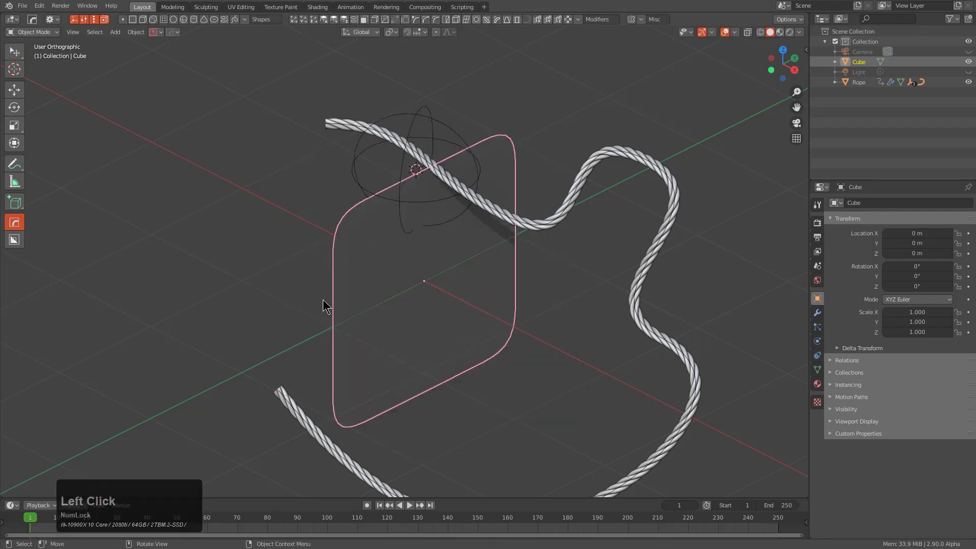
{"action": "middle_click", "coordinate": [477, 266]}
{"action": "key", "text": "q"}
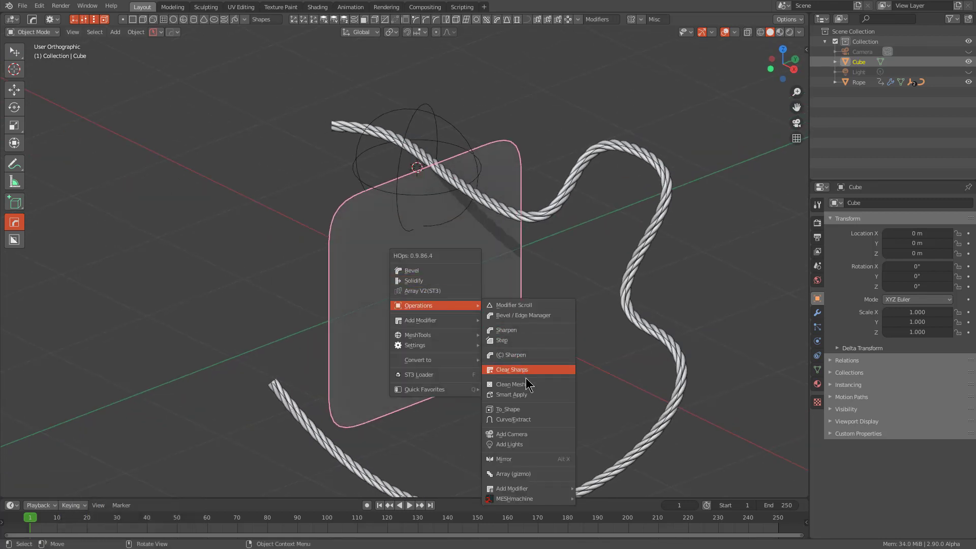
{"action": "left_click", "coordinate": [530, 417]}
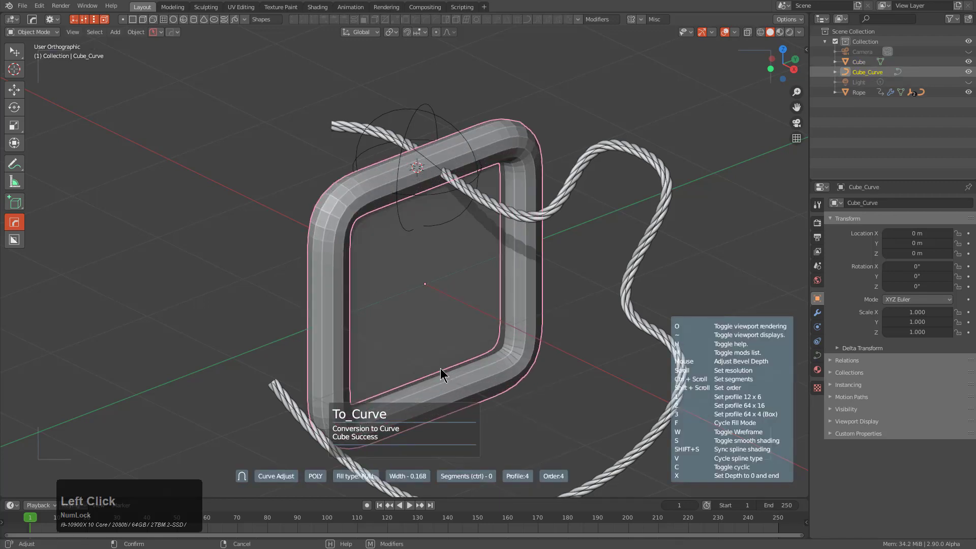
{"action": "key", "text": "x"}
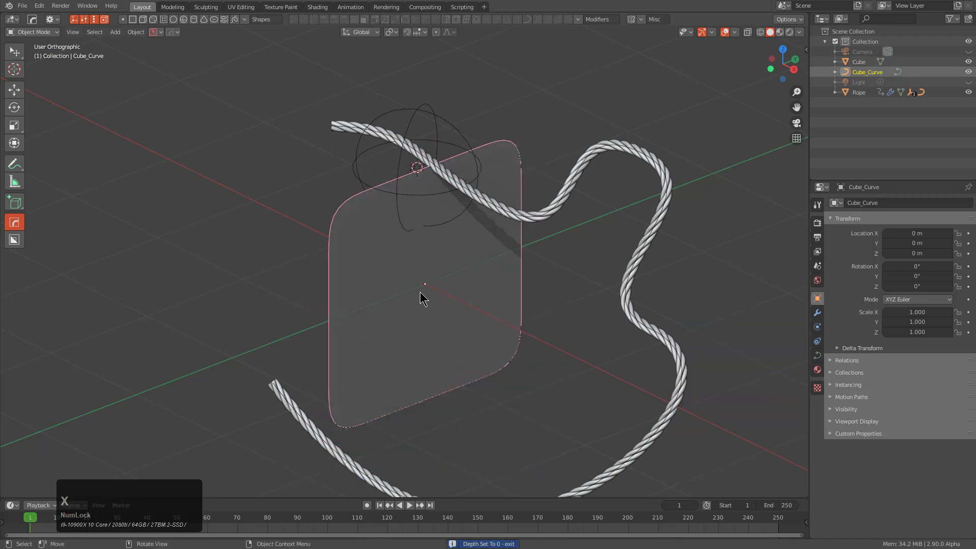
{"action": "left_click", "coordinate": [424, 280]}
{"action": "key", "text": "h"}
Step: Parent the rope to Cube_Curve with Curve Deform and show the rope's modifier stack
{"action": "left_click", "coordinate": [540, 222]}
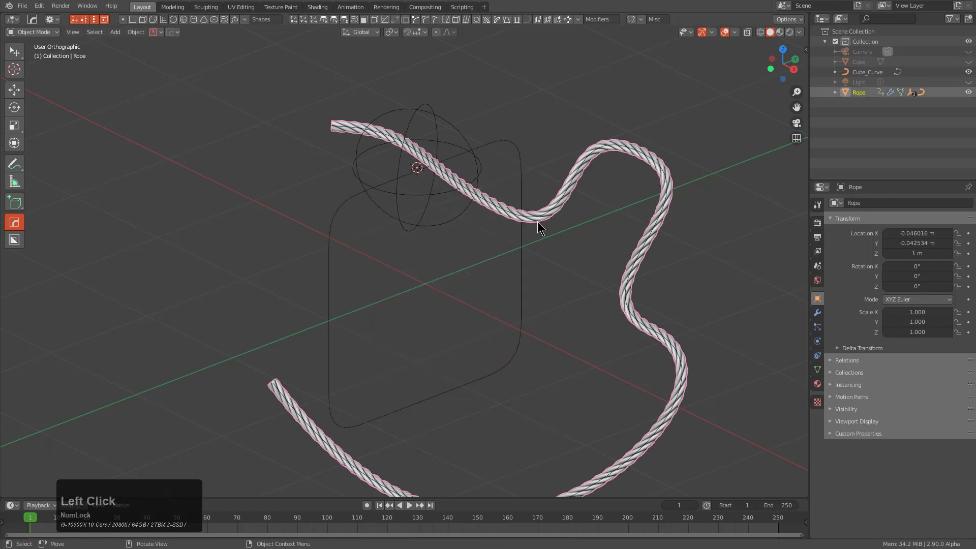
{"action": "left_click", "coordinate": [524, 268]}
{"action": "key", "text": "ctrl+p"}
{"action": "left_click", "coordinate": [510, 297]}
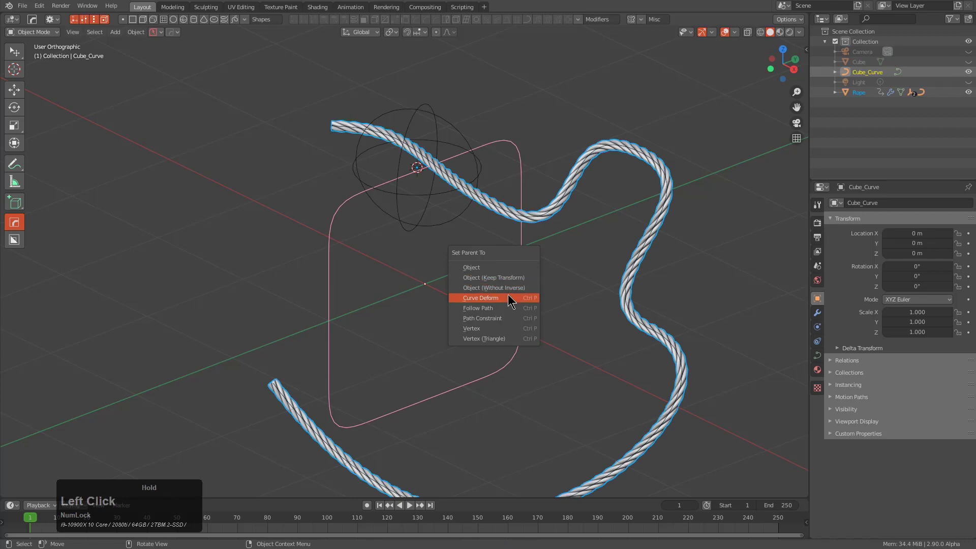
{"action": "key", "text": "ctrl+z"}
{"action": "left_click", "coordinate": [534, 221]}
{"action": "left_click", "coordinate": [578, 208]}
{"action": "left_click", "coordinate": [575, 200]}
{"action": "left_click", "coordinate": [815, 310]}
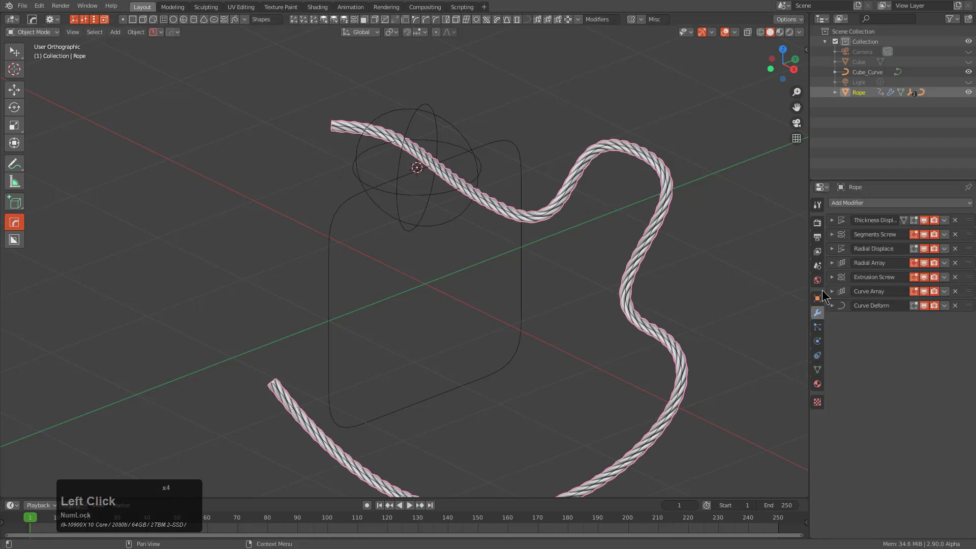
Step: Set the rope's Curve Deform modifier to target Cube_Curve instead of the Rope Guide
{"action": "left_click", "coordinate": [836, 305]}
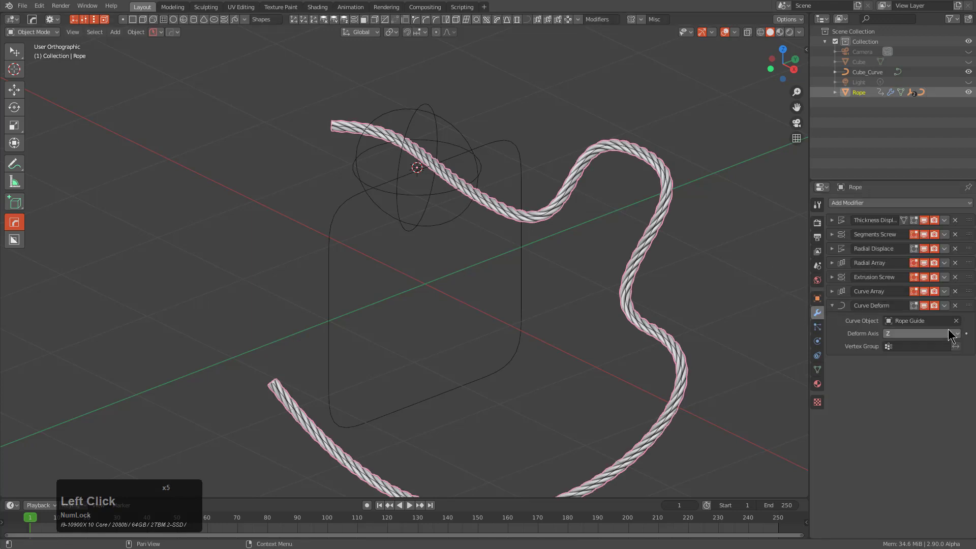
{"action": "left_click", "coordinate": [959, 320]}
{"action": "left_click", "coordinate": [959, 320]}
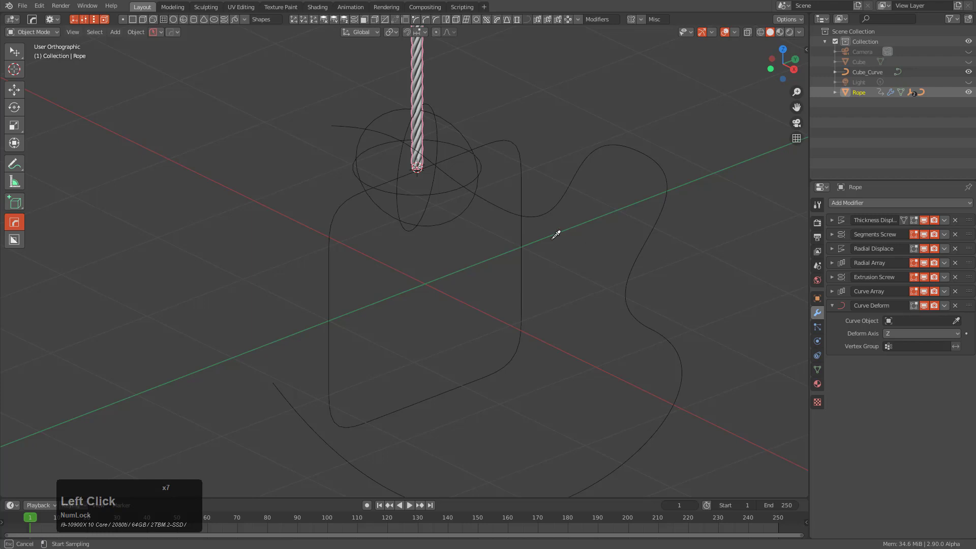
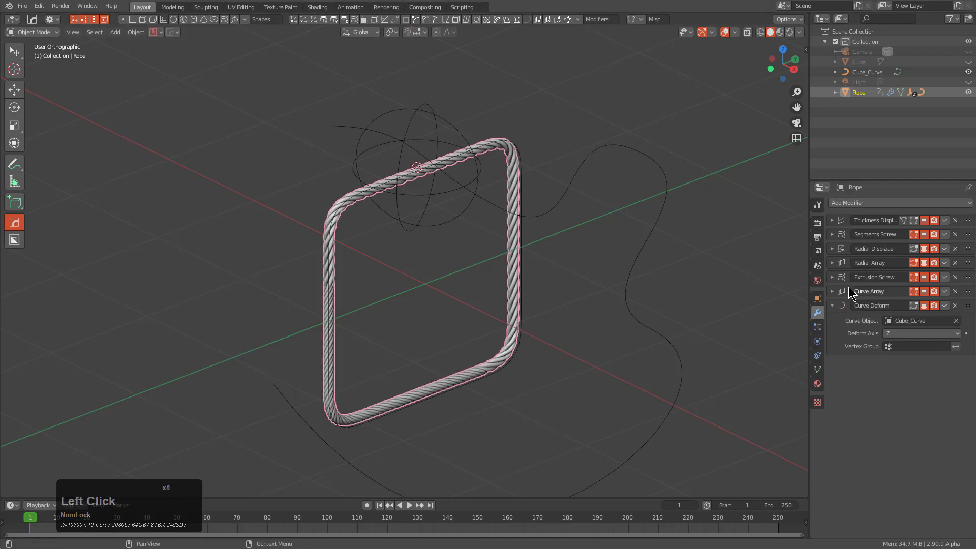
{"action": "left_click", "coordinate": [835, 297]}
Step: Reassign the deform curve target and reselect in the viewport to check the rope follows the outline
{"action": "left_click", "coordinate": [958, 322]}
{"action": "left_click", "coordinate": [956, 323]}
{"action": "left_click", "coordinate": [532, 224]}
{"action": "scroll", "scroll_direction": "up", "scroll_amount": 3}
Step: Delete the default cube from the fresh scene
{"action": "middle_click", "coordinate": [463, 207]}
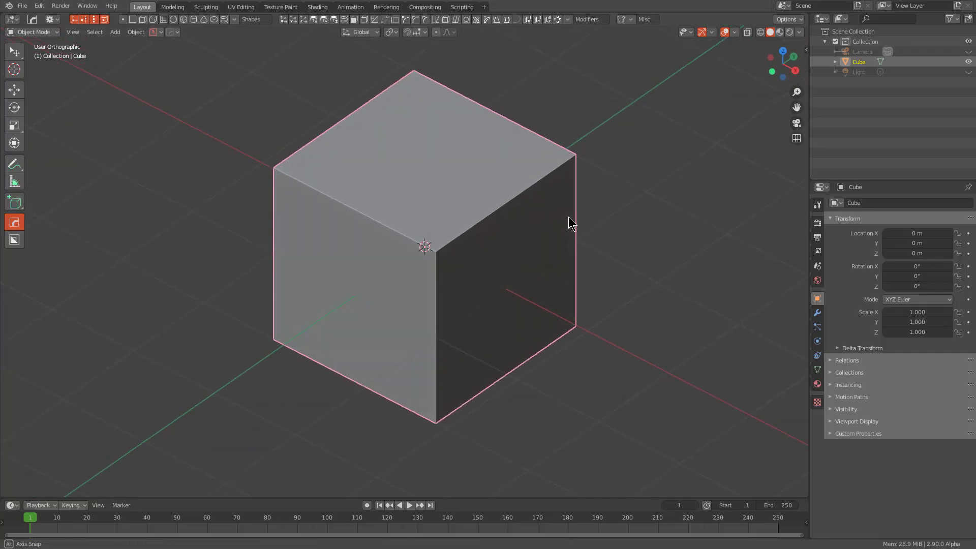
{"action": "left_click_drag", "start_coordinate": [484, 250], "coordinate": [482, 245]}
{"action": "middle_click", "coordinate": [478, 240]}
{"action": "key", "text": "x"}
{"action": "left_click", "coordinate": [478, 239]}
Step: Add a flat Mesh > Plane at the world origin
{"action": "key", "text": "shift+z"}
{"action": "left_click", "coordinate": [512, 245]}
{"action": "middle_click", "coordinate": [416, 243]}
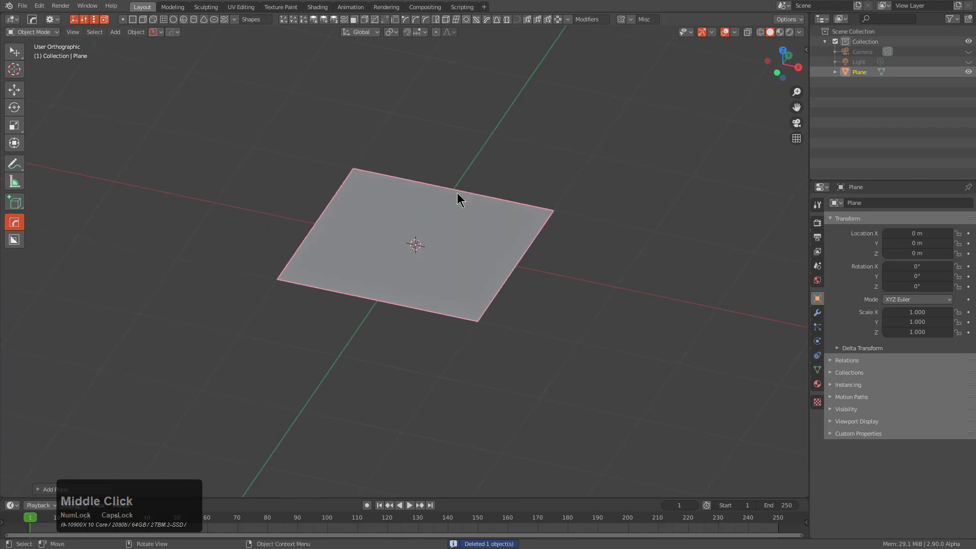
{"action": "scroll", "scroll_direction": "up", "scroll_amount": 3}
{"action": "scroll", "scroll_direction": "down", "scroll_amount": 3}
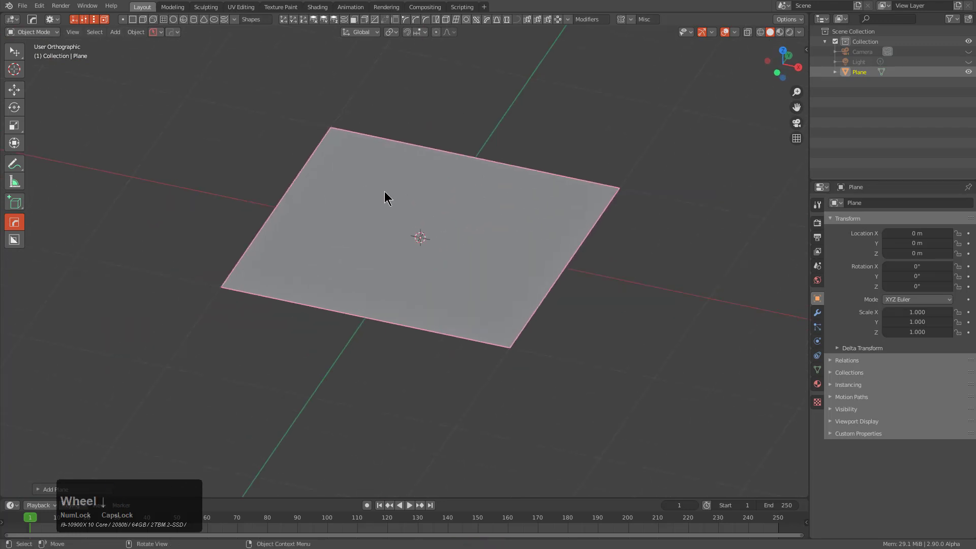
Step: Bisect the plane in half along an axis with the HardOps mirror gizmo
{"action": "key", "text": "alt+x"}
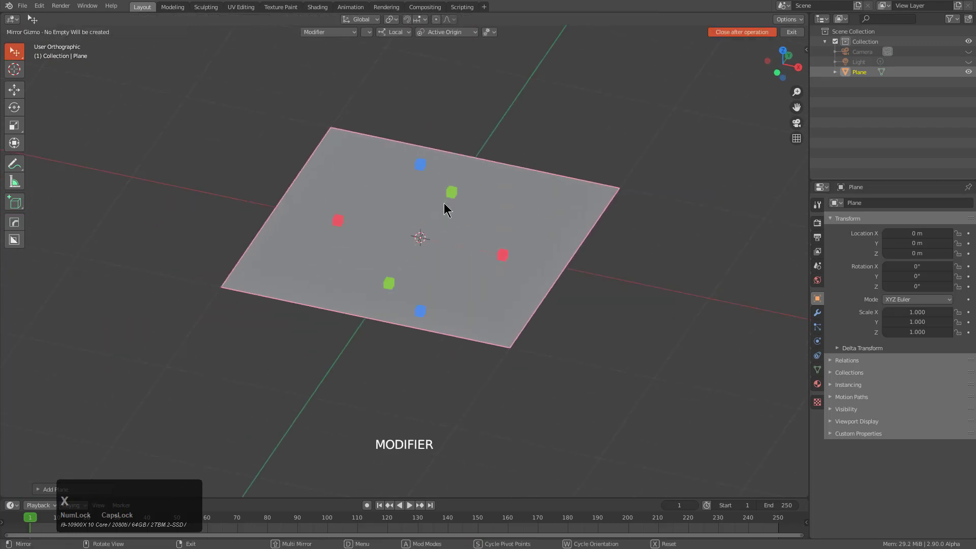
{"action": "key", "text": "d"}
{"action": "left_click", "coordinate": [408, 269]}
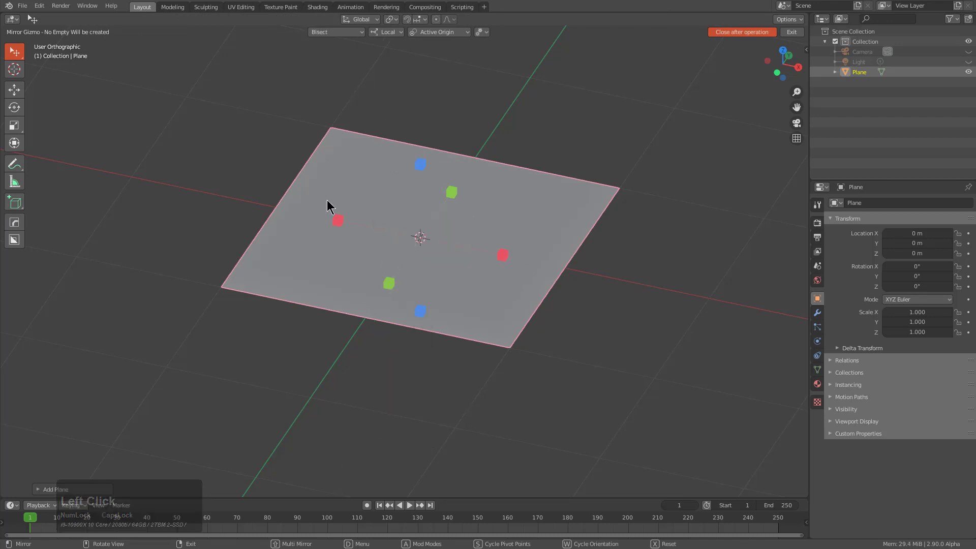
{"action": "left_click", "coordinate": [343, 221]}
{"action": "middle_click", "coordinate": [424, 266]}
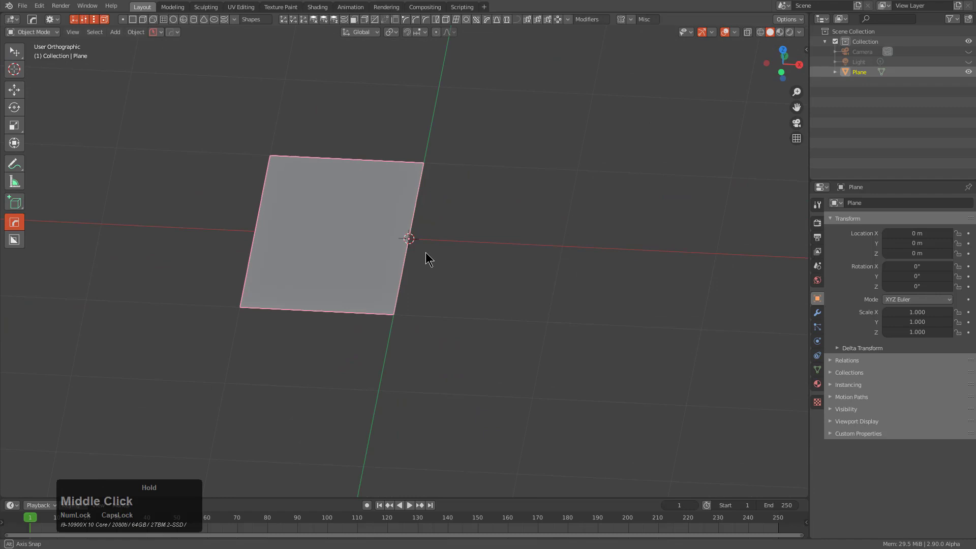
Step: Preview a HardOps screw spin on the half plane, cycle the X/Y/Z spin axes, then cancel it
{"action": "key", "text": "q"}
{"action": "left_click", "coordinate": [477, 341]}
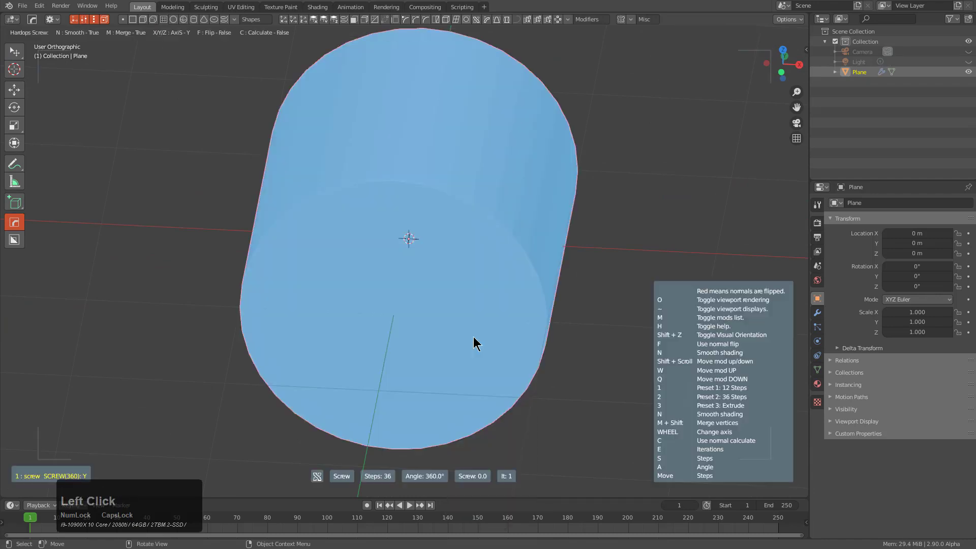
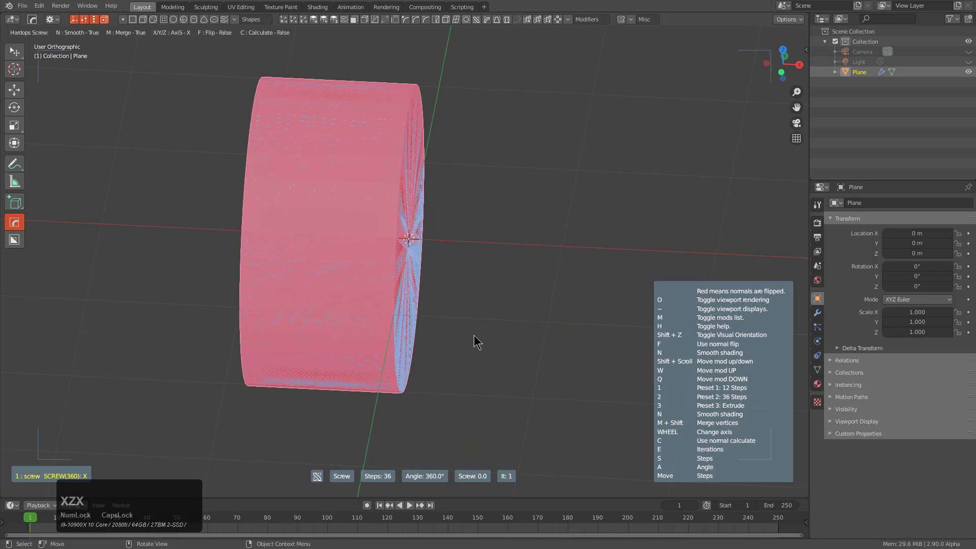
{"action": "key", "text": "x"}
{"action": "key", "text": "z"}
{"action": "key", "text": "x"}
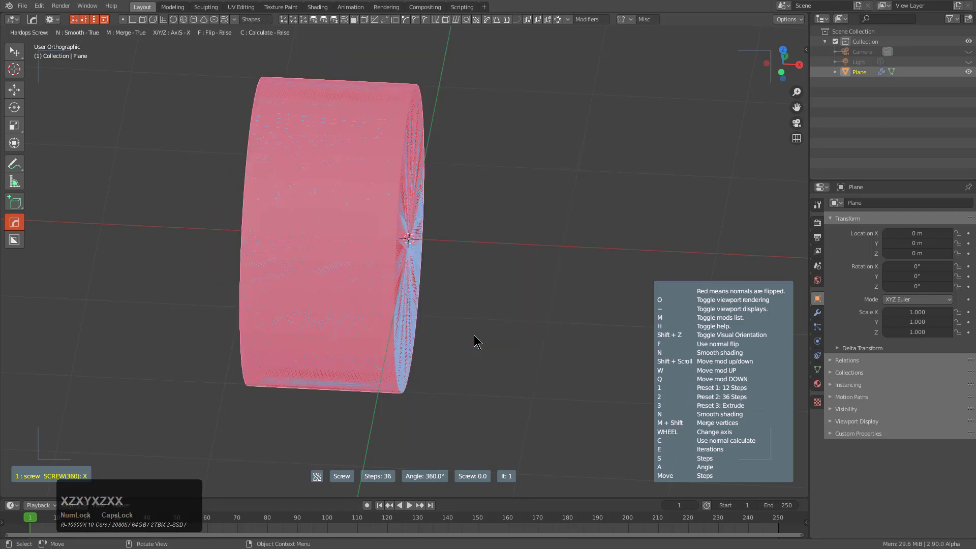
{"action": "key", "text": "y"}
{"action": "key", "text": "x"}
{"action": "key", "text": "z"}
{"action": "key", "text": "x"}
{"action": "key", "text": "y"}
{"action": "key", "text": "x"}
{"action": "key", "text": "z"}
{"action": "key", "text": "x"}
{"action": "key", "text": "t"}
{"action": "right_click", "coordinate": [478, 339]}
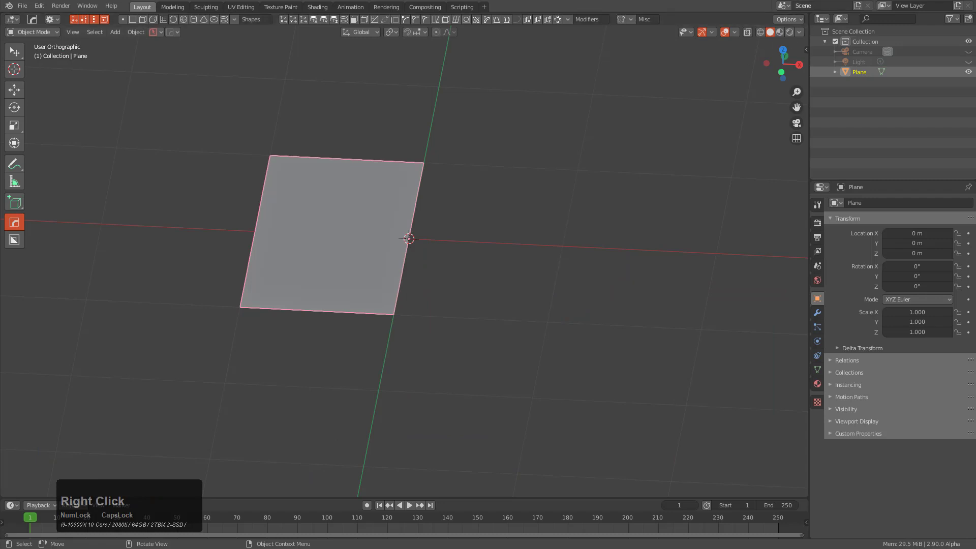
Step: Delete the old plane and add a fresh Plane mesh in its place
{"action": "left_click", "coordinate": [184, 92]}
{"action": "middle_click", "coordinate": [467, 274]}
{"action": "key", "text": "x"}
{"action": "left_click", "coordinate": [480, 271]}
{"action": "key", "text": "shift+a"}
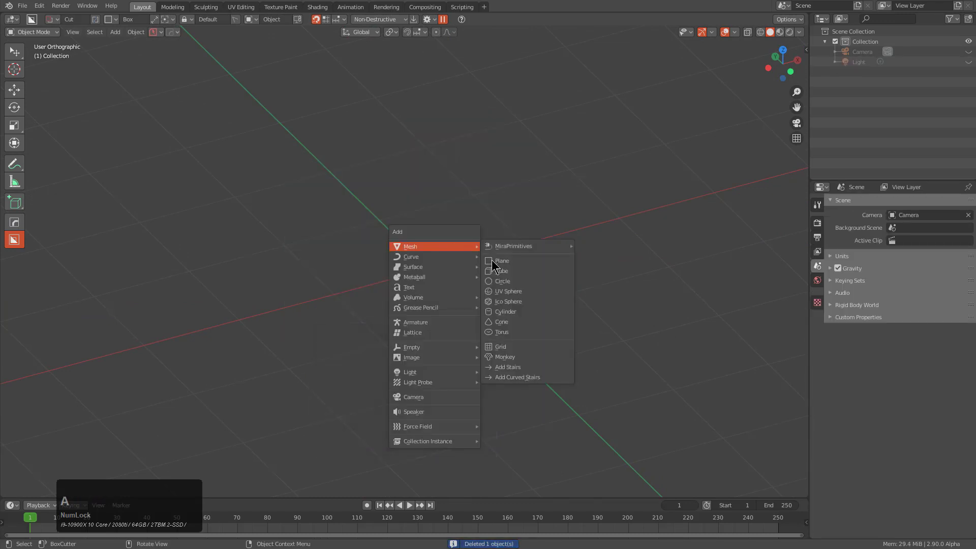
{"action": "left_click", "coordinate": [495, 263]}
{"action": "middle_click", "coordinate": [458, 268]}
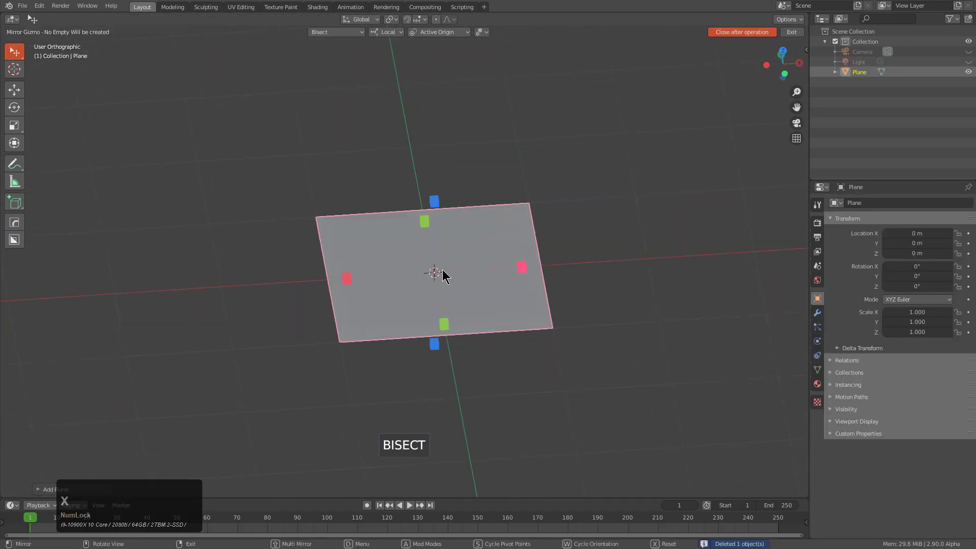
{"action": "middle_click", "coordinate": [446, 286]}
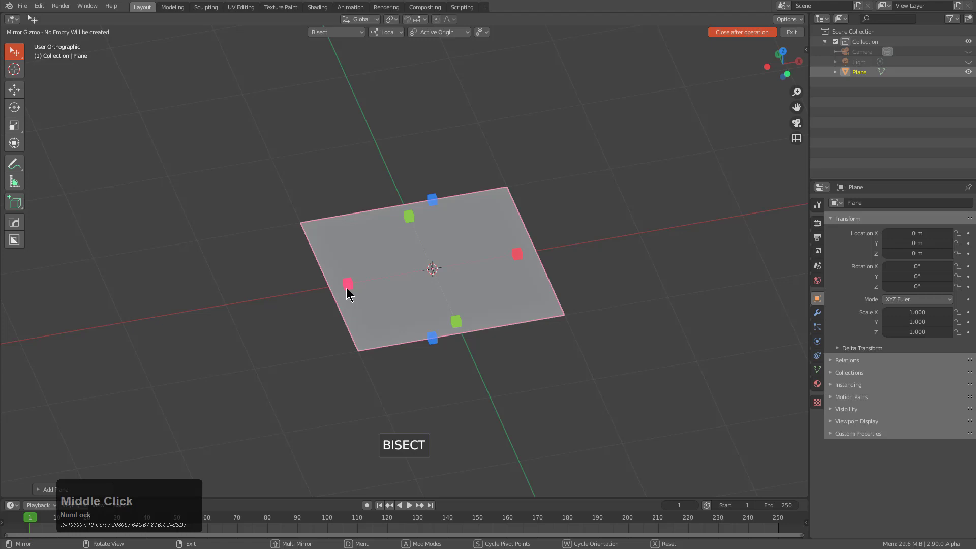
Step: Bisect the new plane to one half with the HardOps Mirror Gizmo, then leave the gizmo
{"action": "key", "text": "d"}
{"action": "left_click", "coordinate": [370, 300]}
{"action": "key", "text": "d"}
{"action": "left_click", "coordinate": [385, 278]}
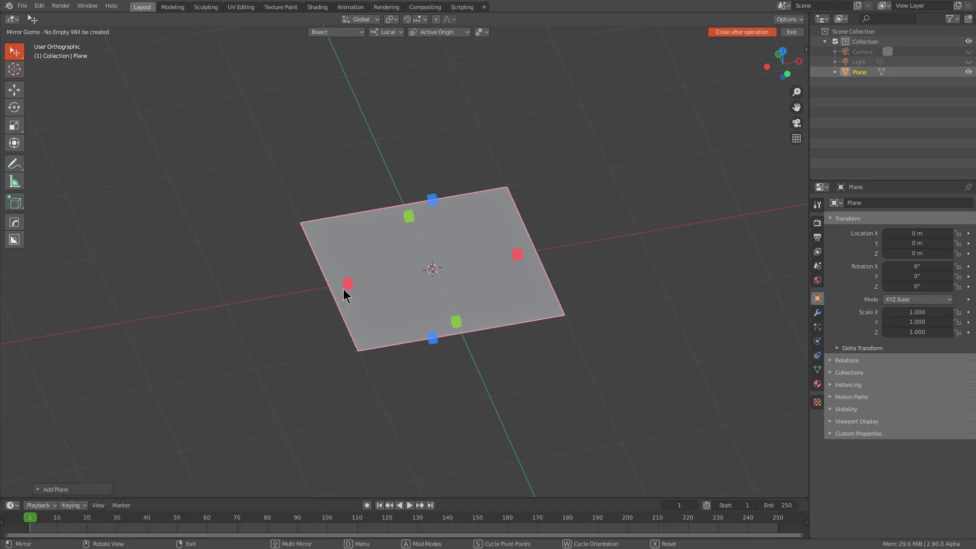
{"action": "left_click", "coordinate": [347, 284]}
{"action": "scroll", "scroll_direction": "up", "scroll_amount": 3}
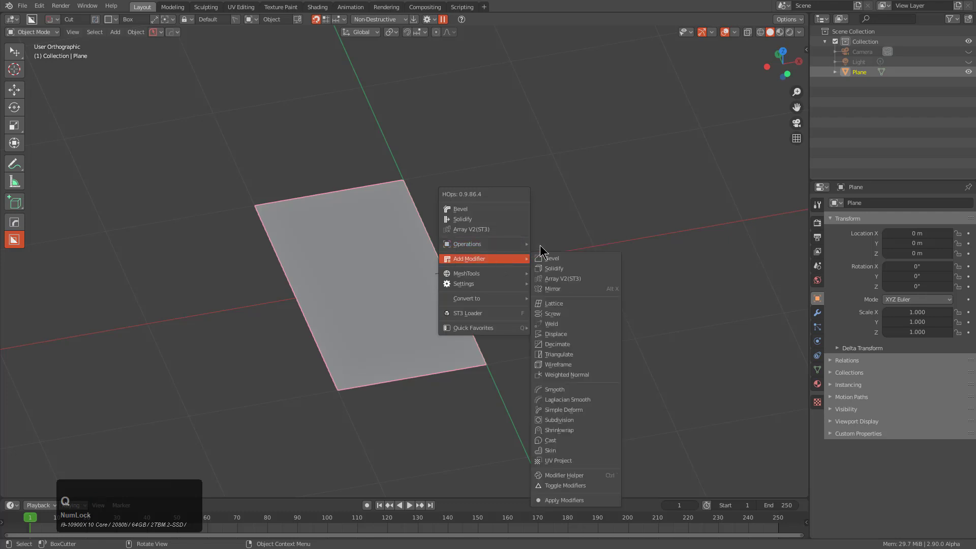
Step: Add a HardOps Screw modifier, cycling axis and steps until the half plane spins into a solid cylinder
{"action": "left_click", "coordinate": [558, 313]}
{"action": "key", "text": "x"}
{"action": "key", "text": "x"}
{"action": "key", "text": "x"}
{"action": "key", "text": "x"}
{"action": "key", "text": "x"}
{"action": "key", "text": "x"}
{"action": "key", "text": "x"}
{"action": "key", "text": "x"}
{"action": "key", "text": "x"}
{"action": "key", "text": "x"}
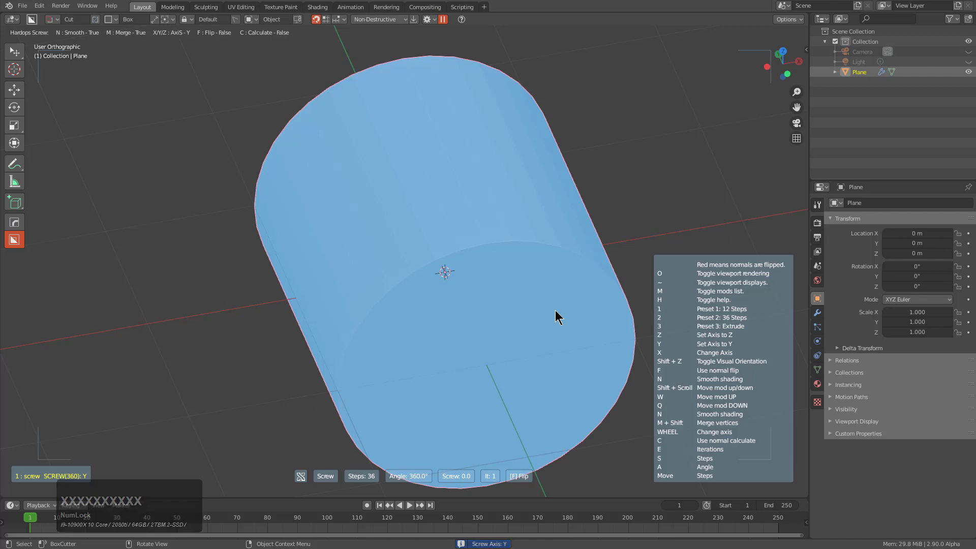
{"action": "middle_click", "coordinate": [503, 299]}
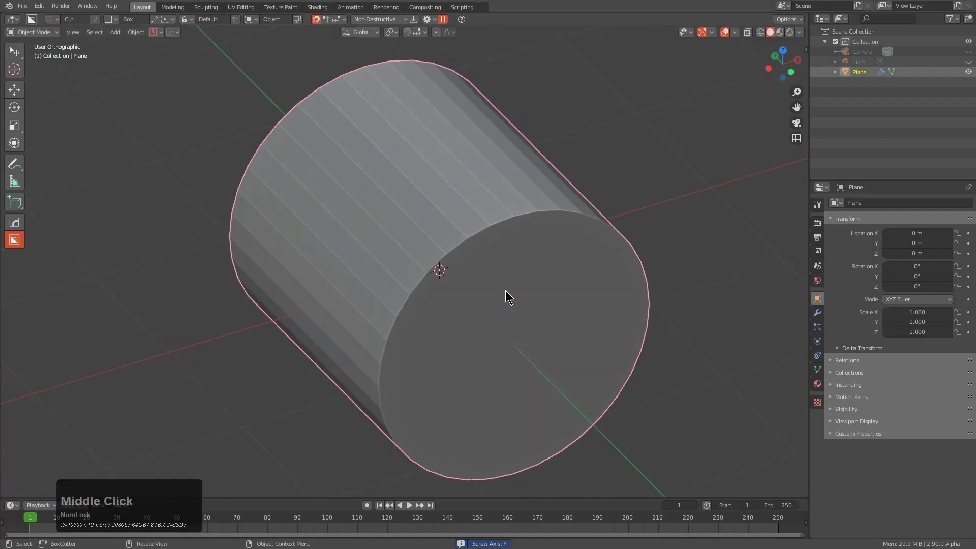
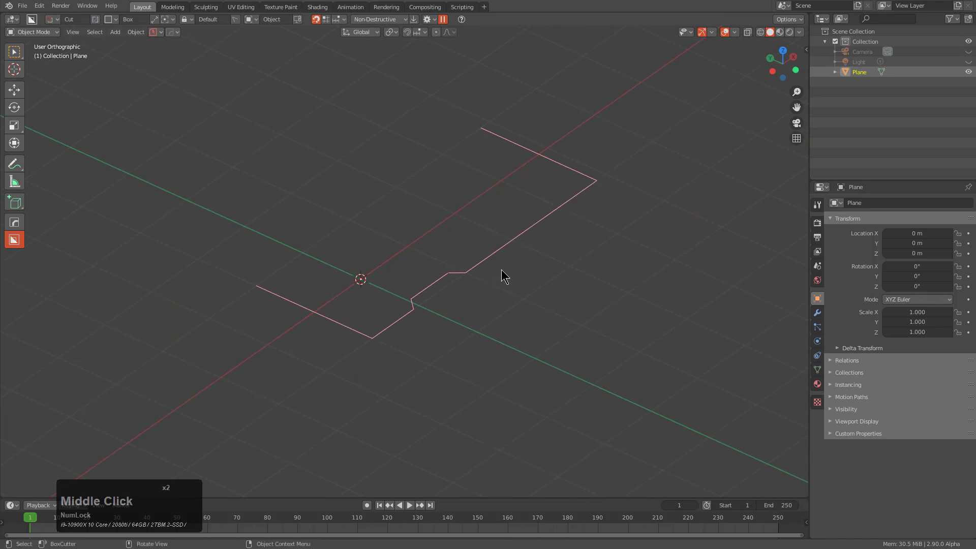
Step: Add a HardOps Screw in extrude preset on the profile line, change its axis, and confirm the standing wall
{"action": "middle_click", "coordinate": [523, 282]}
{"action": "key", "text": "q"}
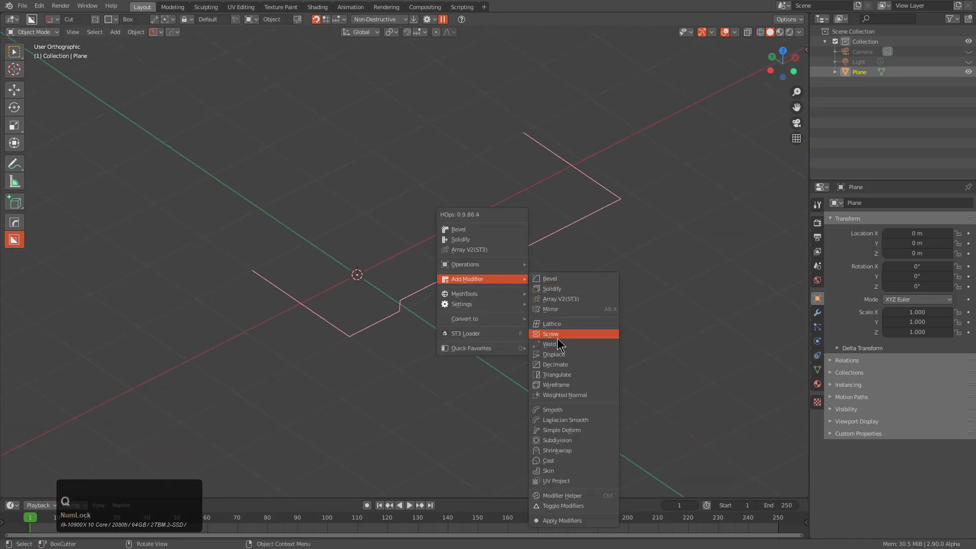
{"action": "left_click", "coordinate": [560, 335]}
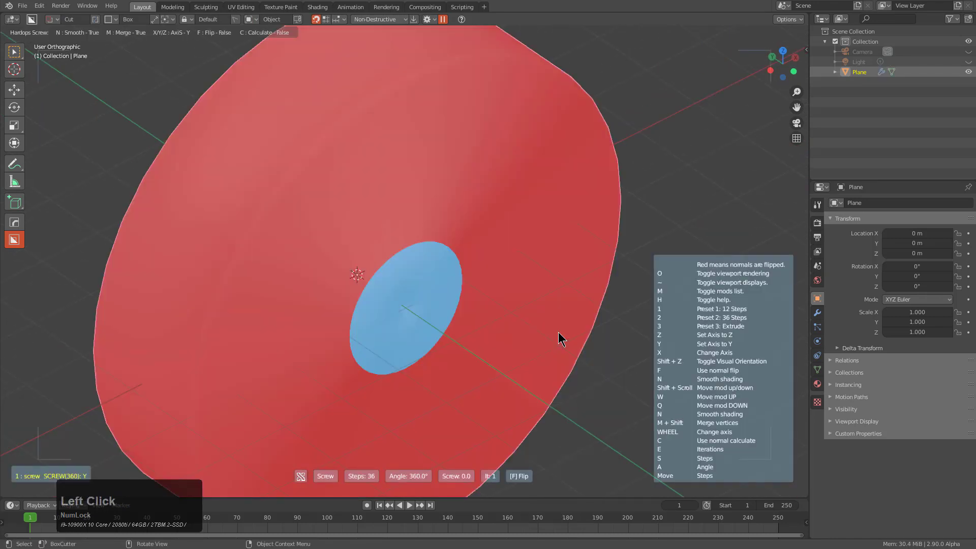
{"action": "key", "text": "3"}
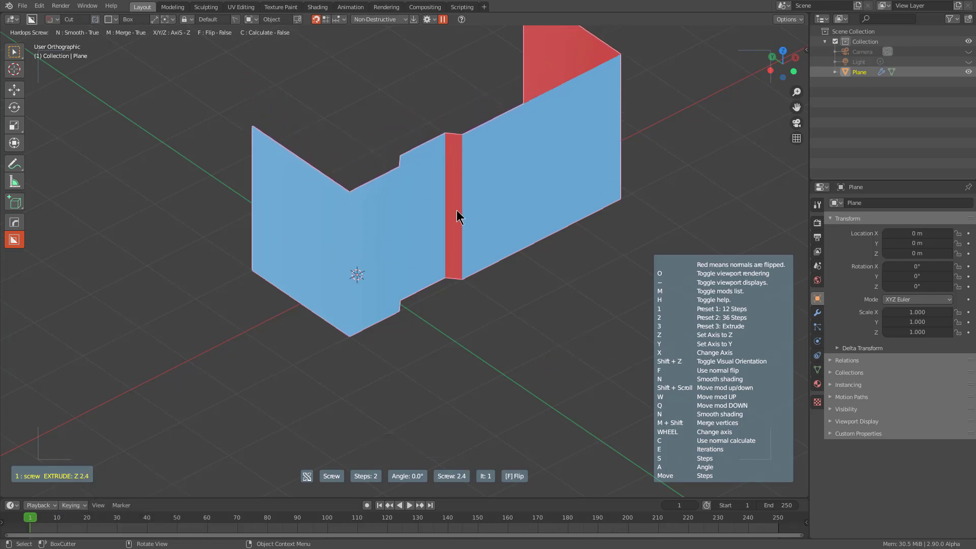
{"action": "key", "text": "c"}
{"action": "left_click", "coordinate": [161, 110]}
{"action": "middle_click", "coordinate": [382, 214]}
{"action": "scroll", "scroll_direction": "up", "scroll_amount": 3}
{"action": "middle_click", "coordinate": [386, 262]}
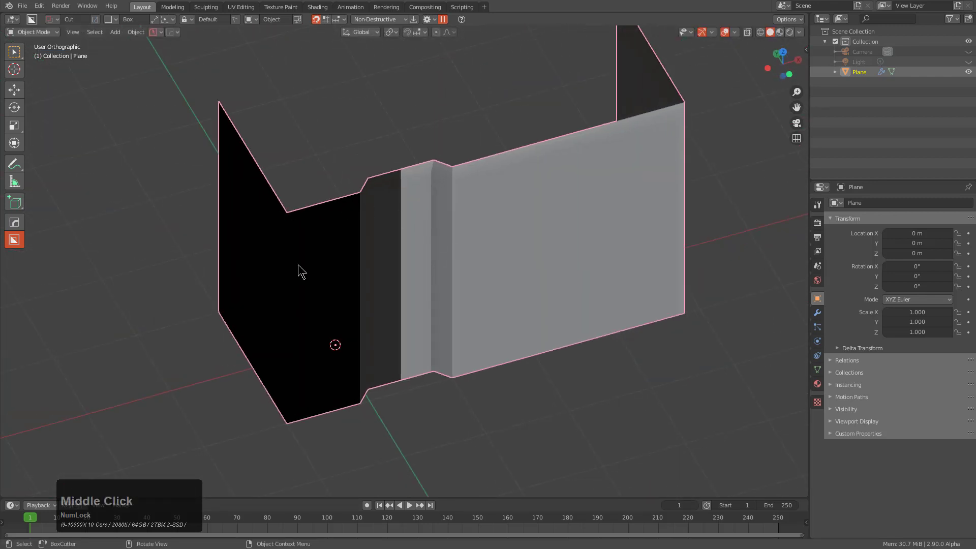
Step: Sharpen the extruded wall's edges with HardOps and look over the result
{"action": "key", "text": "q"}
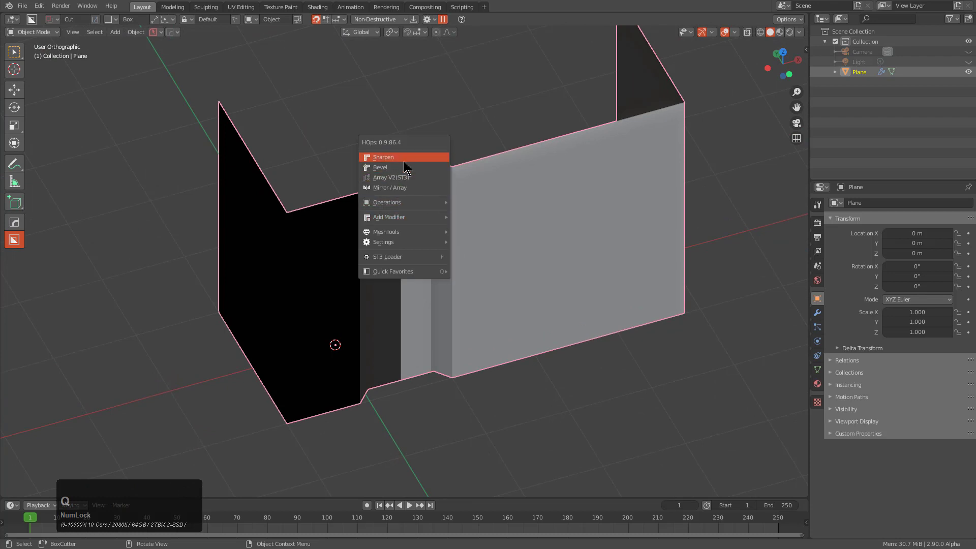
{"action": "left_click", "coordinate": [408, 161]}
{"action": "middle_click", "coordinate": [458, 250]}
{"action": "scroll", "scroll_direction": "up", "scroll_amount": 3}
{"action": "left_click", "coordinate": [526, 218]}
{"action": "scroll", "scroll_direction": "up", "scroll_amount": 3}
{"action": "left_click", "coordinate": [504, 212]}
Step: Inspect the wall's edges and vertices, toggling the overlay/edit view while orbiting
{"action": "scroll", "scroll_direction": "down", "scroll_amount": 3}
{"action": "middle_click", "coordinate": [549, 268]}
{"action": "scroll", "scroll_direction": "up", "scroll_amount": 3}
{"action": "scroll", "scroll_direction": "down", "scroll_amount": 3}
{"action": "key", "text": "alt+z"}
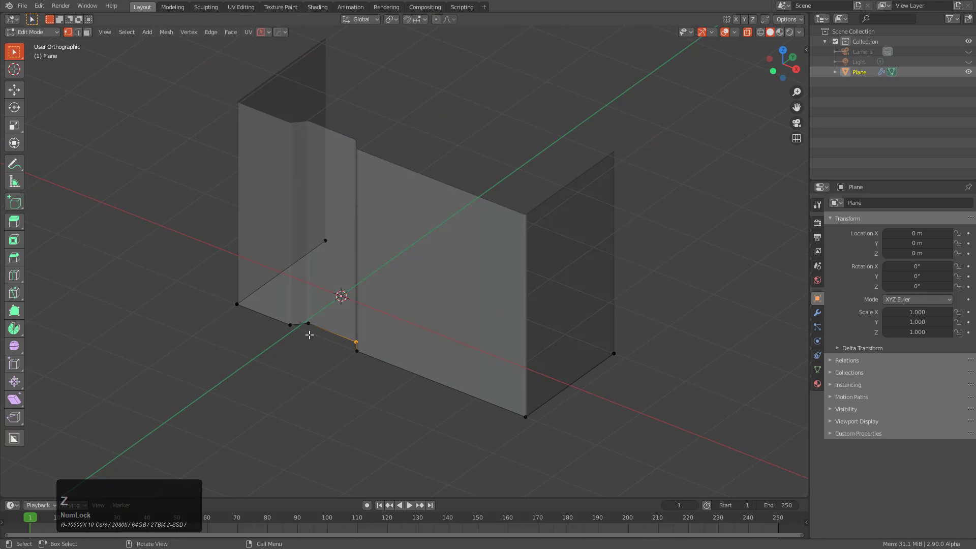
{"action": "middle_click", "coordinate": [445, 337]}
Step: Select all objects of the wheel model and apply blank materials to them
{"action": "scroll", "scroll_direction": "down", "scroll_amount": 3}
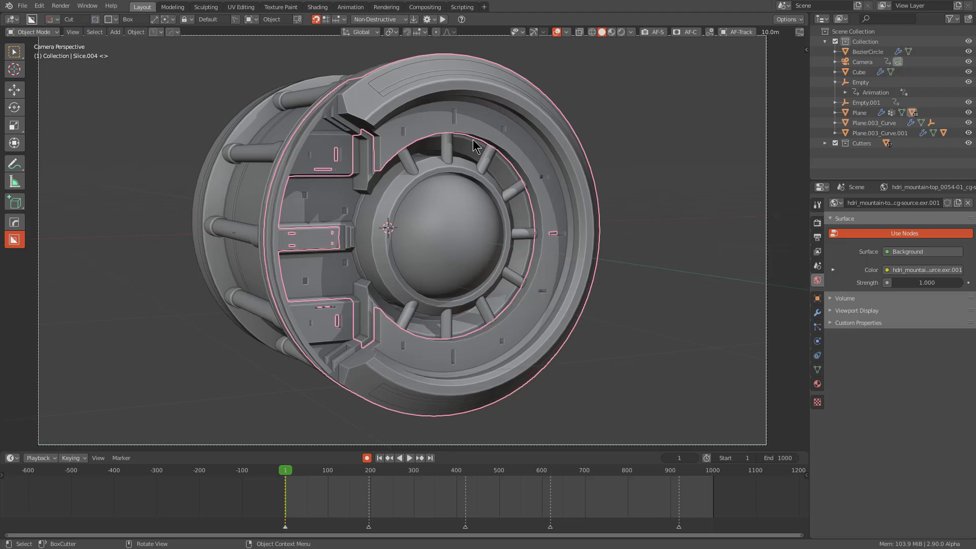
{"action": "key", "text": "a"}
{"action": "key", "text": "alt+m"}
{"action": "left_click", "coordinate": [504, 191]}
{"action": "scroll", "scroll_direction": "up", "scroll_amount": 3}
{"action": "left_click", "coordinate": [505, 195]}
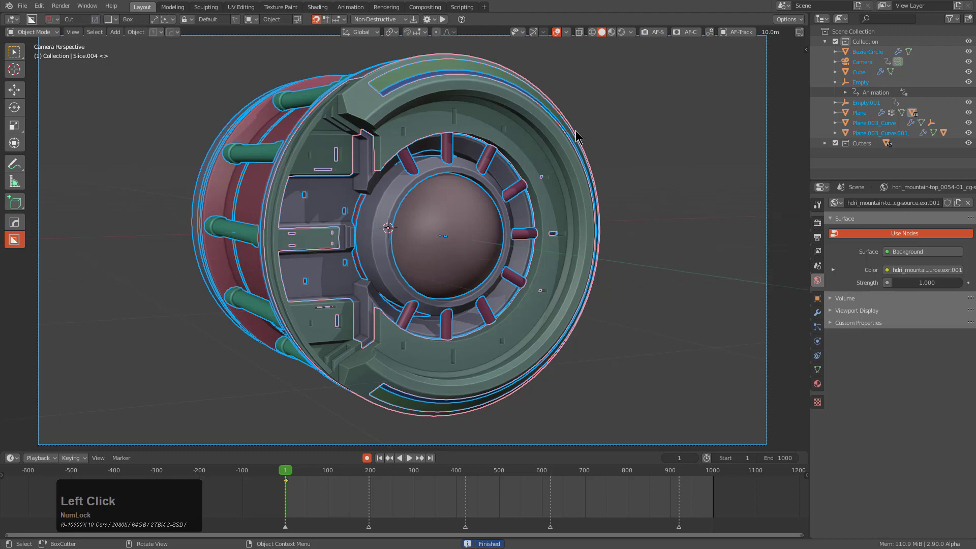
Step: Switch the viewport to Rendered shading, deselect everything, and start a full frame render
{"action": "left_click", "coordinate": [613, 36]}
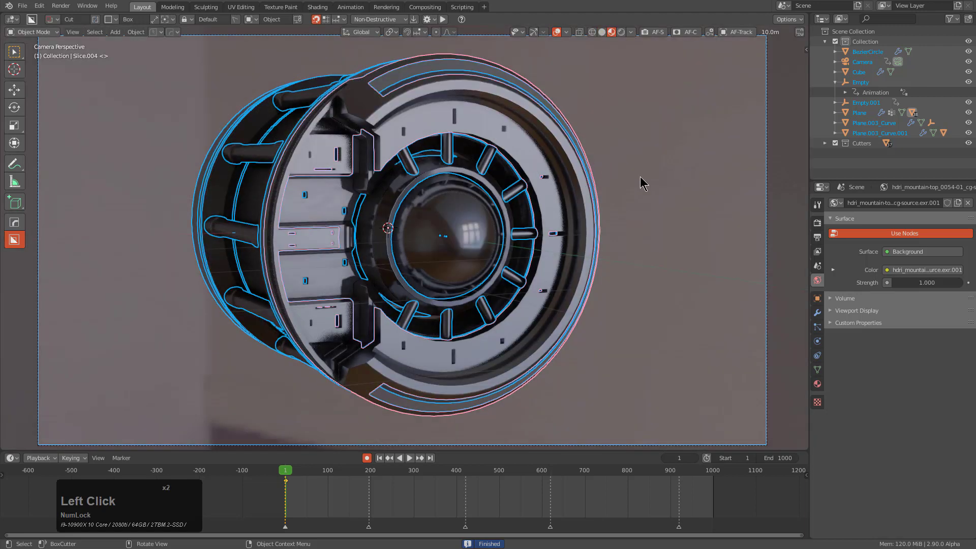
{"action": "left_click", "coordinate": [646, 180]}
{"action": "key", "text": "alt+a"}
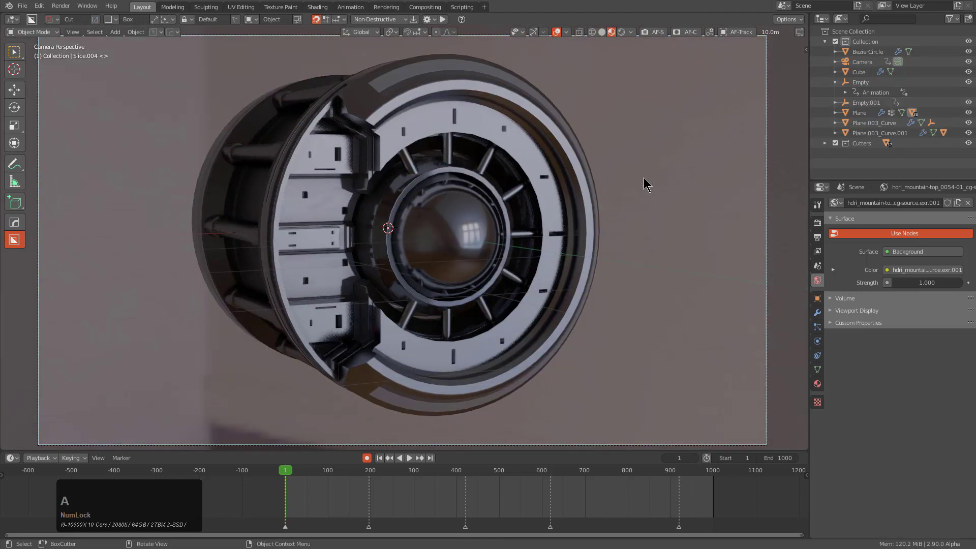
{"action": "key", "text": "F12"}
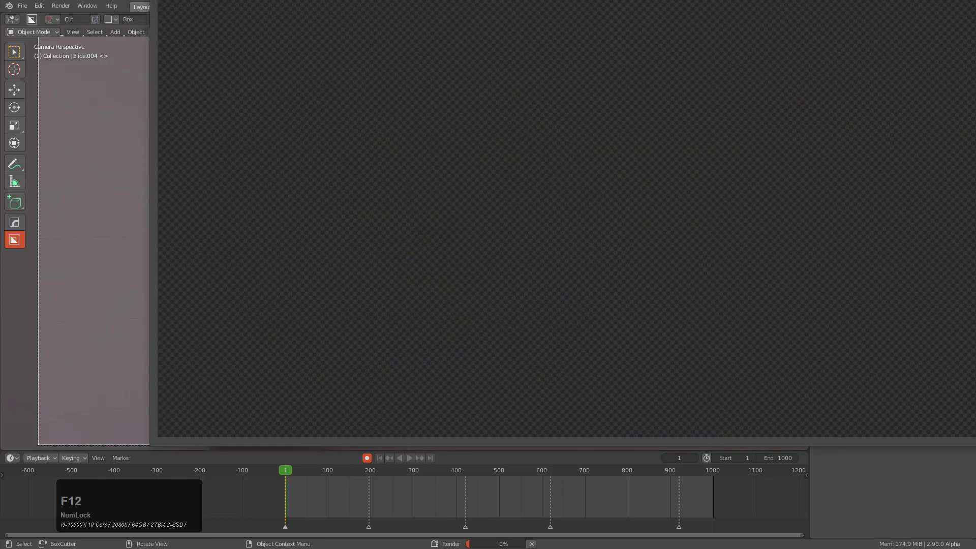
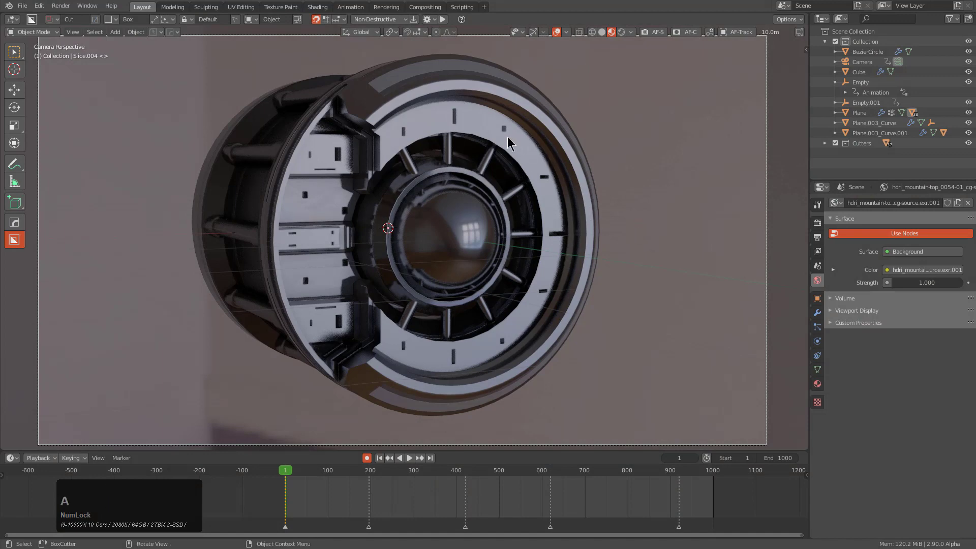
Step: Select all objects and run HardOps Sync so render settings match the viewport
{"action": "key", "text": "b"}
{"action": "left_click", "coordinate": [616, 82]}
{"action": "key", "text": "q"}
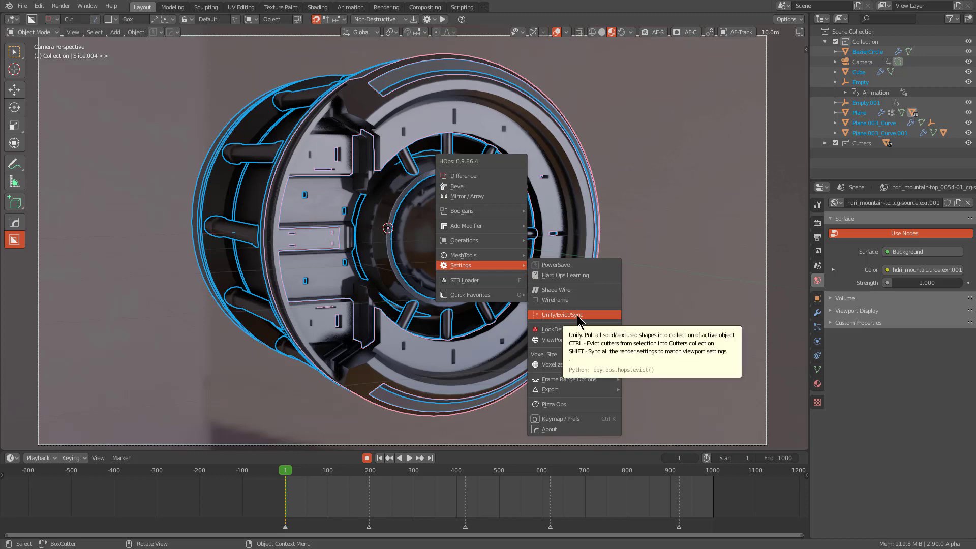
{"action": "key", "text": "shift+q"}
{"action": "left_click", "coordinate": [580, 314]}
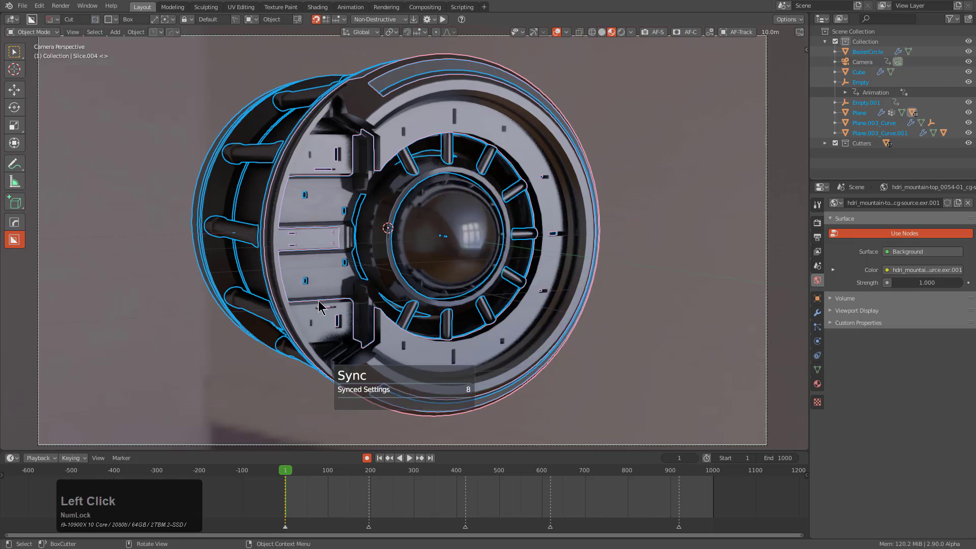
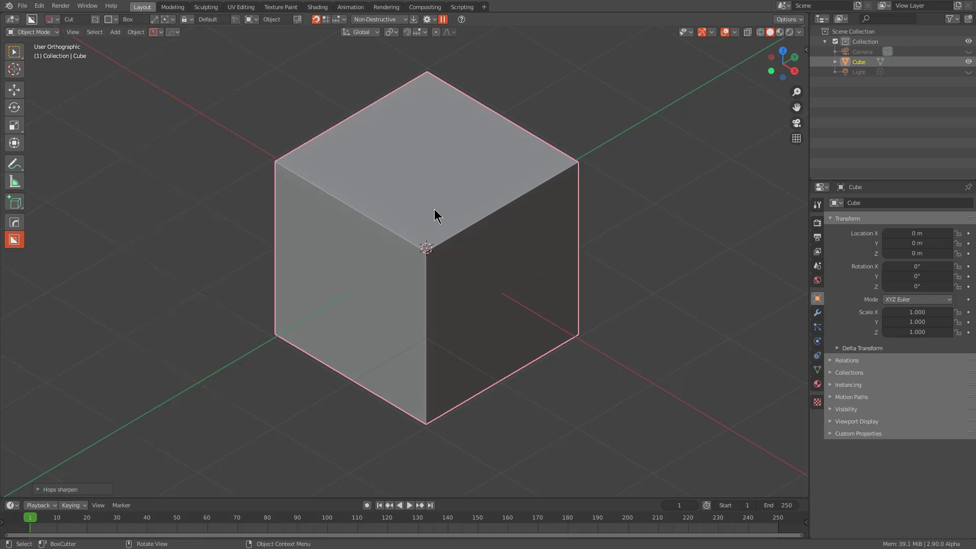
Step: Bring up the HardOps menu over the cube and open its preferences popup
{"action": "key", "text": "q"}
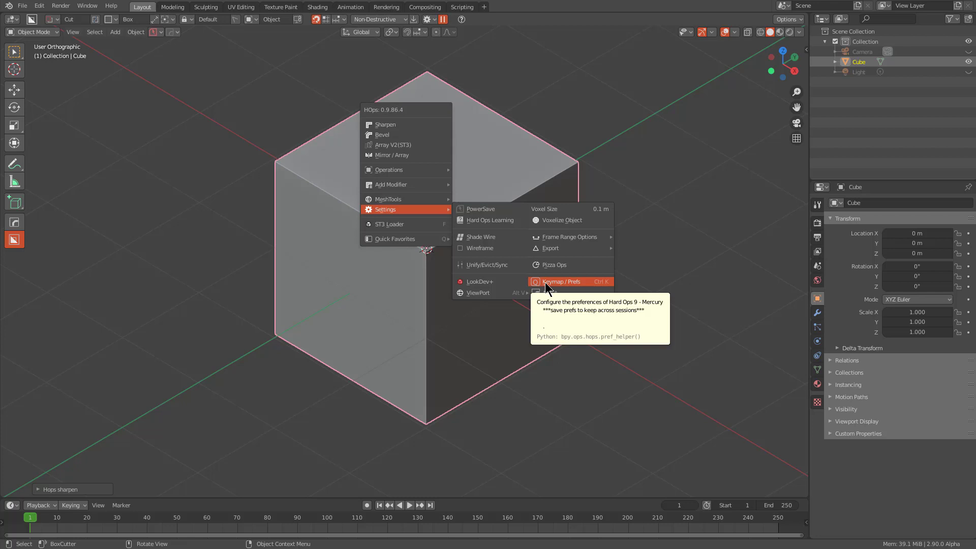
{"action": "left_click", "coordinate": [568, 287]}
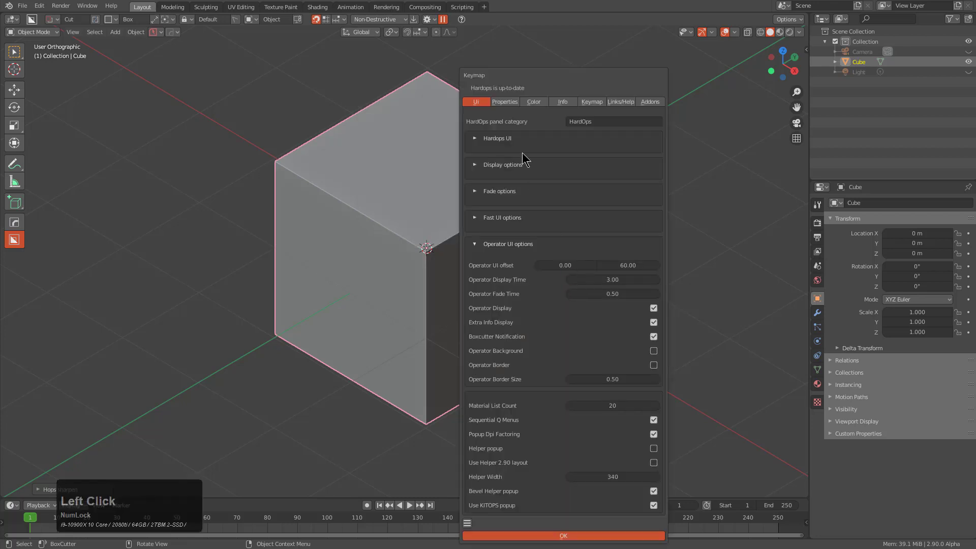
{"action": "left_click", "coordinate": [540, 86]}
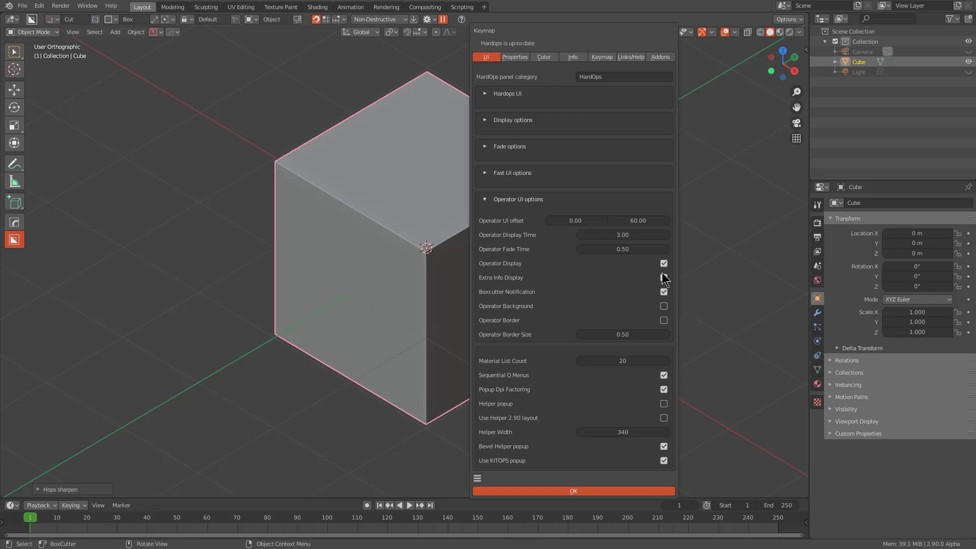
Step: Toggle the Extra Info Display option back and forth, then close the preferences with OK
{"action": "left_click", "coordinate": [667, 311]}
{"action": "left_click", "coordinate": [668, 324]}
{"action": "left_click", "coordinate": [669, 312]}
{"action": "left_click", "coordinate": [361, 210]}
Step: Sharpen the cube, then enable Operator Background and Operator Border in HardOps preferences
{"action": "key", "text": "q"}
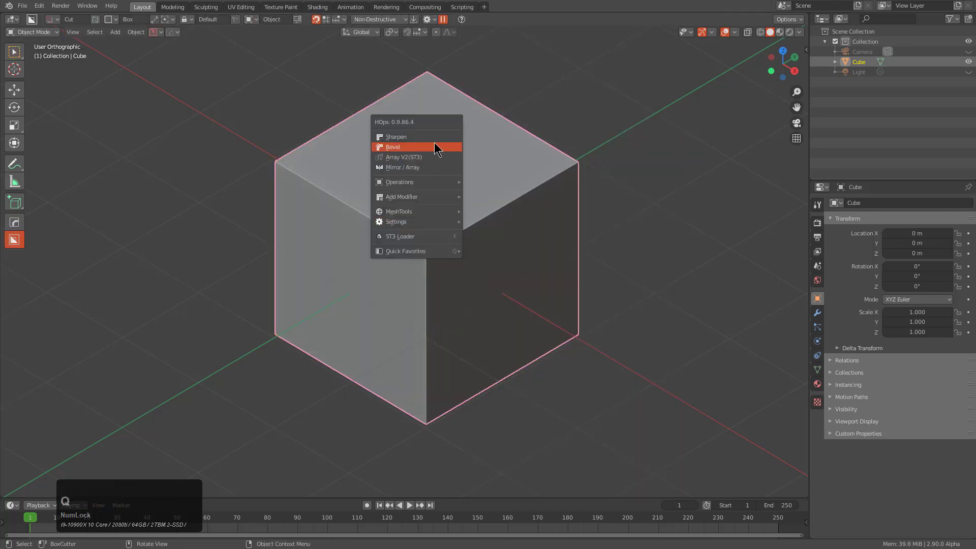
{"action": "left_click", "coordinate": [438, 139]}
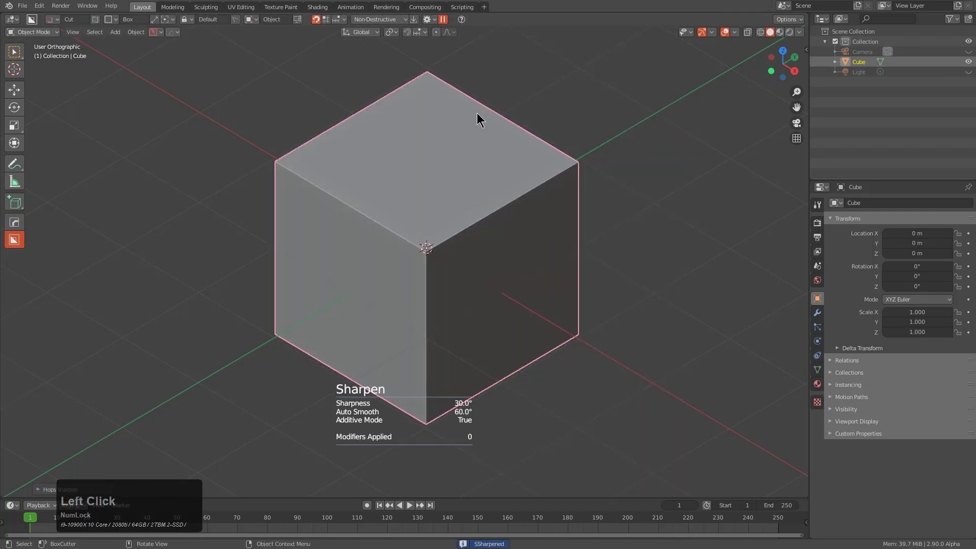
{"action": "left_click", "coordinate": [486, 198]}
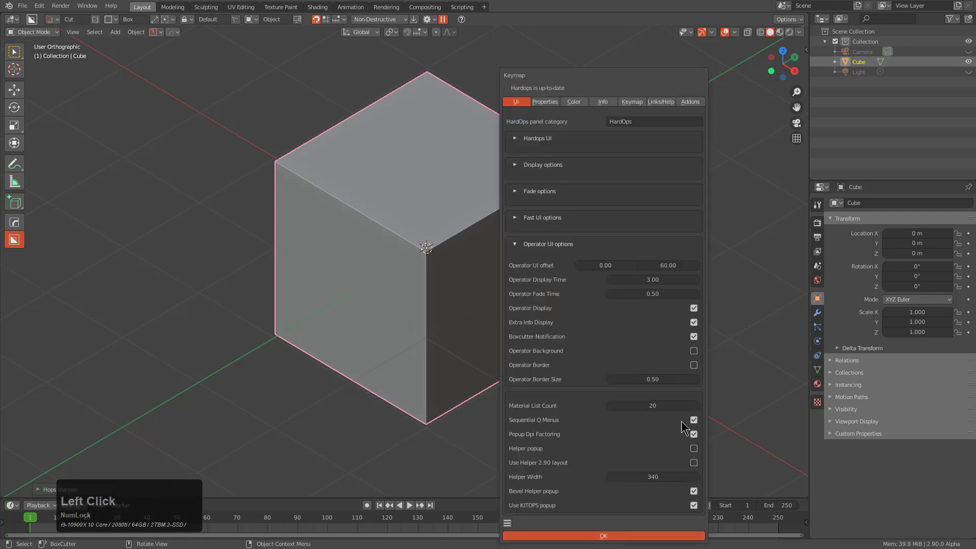
{"action": "left_click", "coordinate": [697, 356]}
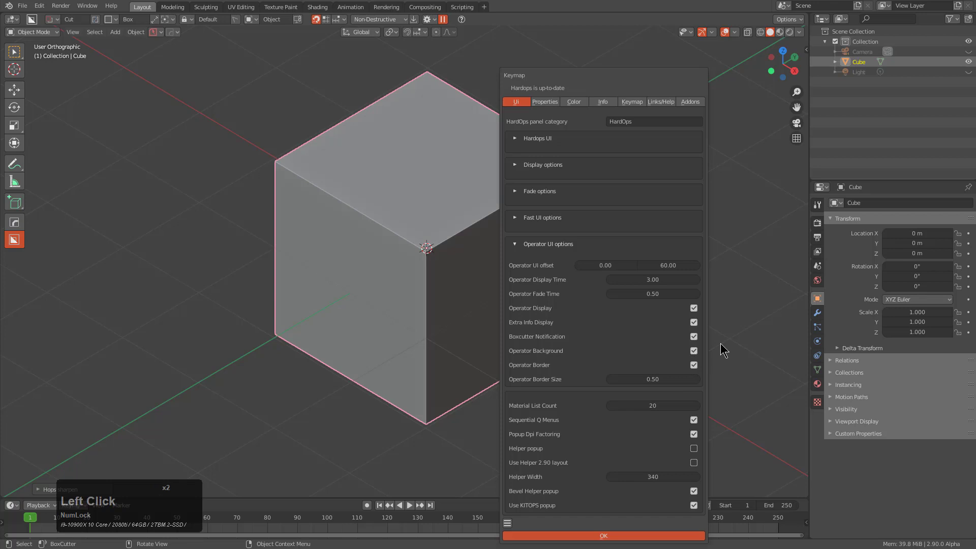
{"action": "left_click", "coordinate": [776, 246]}
Step: Sharpen the cube again so its notification shows with the new boxed background
{"action": "key", "text": "q"}
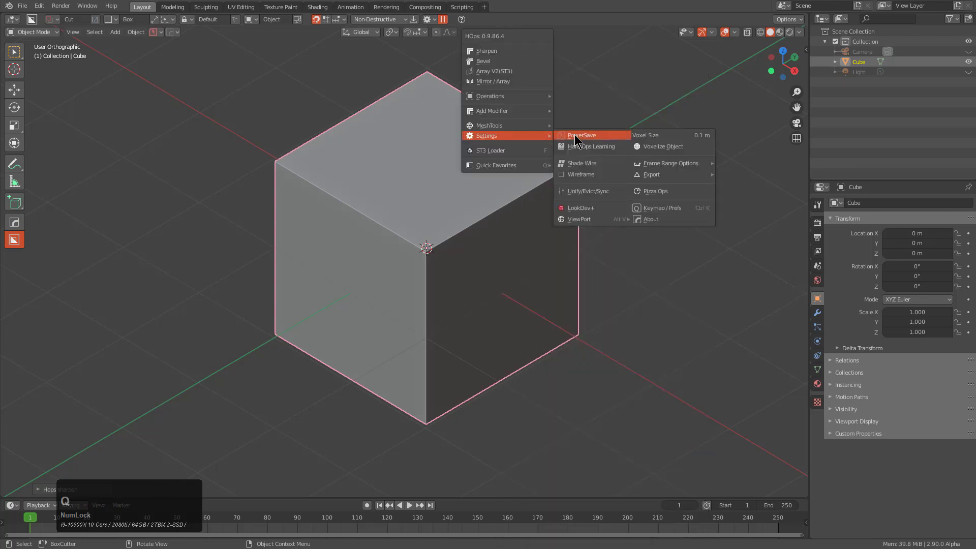
{"action": "left_click", "coordinate": [501, 51]}
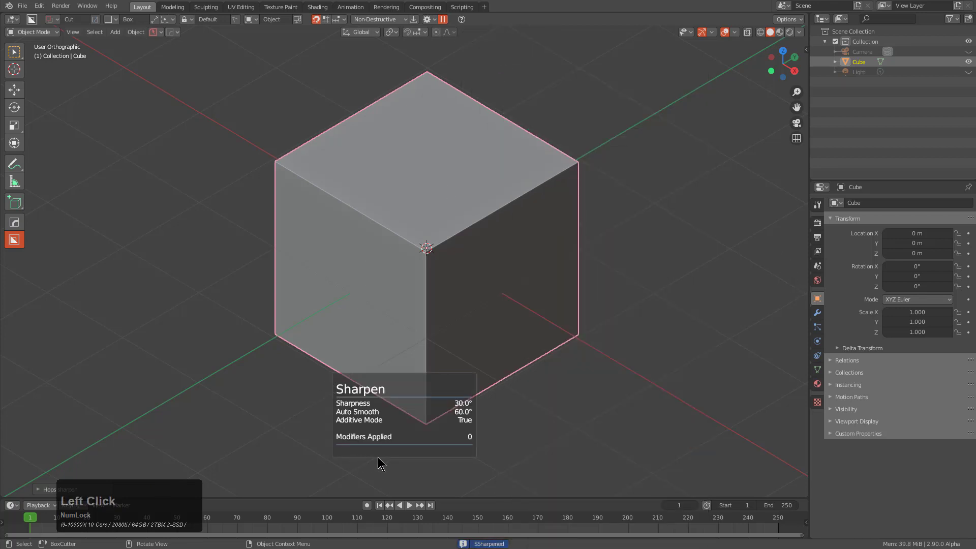
{"action": "middle_click", "coordinate": [480, 254]}
{"action": "scroll", "scroll_direction": "up", "scroll_amount": 3}
{"action": "left_click", "coordinate": [176, 32]}
{"action": "left_click", "coordinate": [184, 49]}
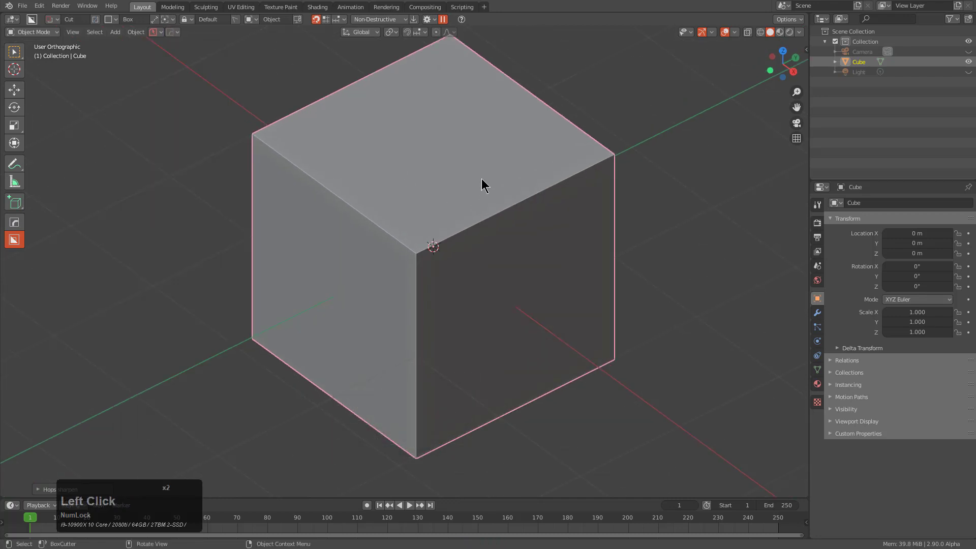
Step: Start a BoxCutter box cut across the cube's top and lock the shape's size
{"action": "left_click", "coordinate": [477, 190]}
{"action": "key", "text": "b"}
{"action": "scroll", "scroll_direction": "up", "scroll_amount": 3}
{"action": "left_click", "coordinate": [417, 375]}
{"action": "left_click_drag", "start_coordinate": [509, 146], "coordinate": [415, 366]}
{"action": "key", "text": "b"}
Step: Add a second cut step and confirm, carving a rounded stepped notch into the cube
{"action": "scroll", "scroll_direction": "up", "scroll_amount": 3}
{"action": "left_click", "coordinate": [425, 364]}
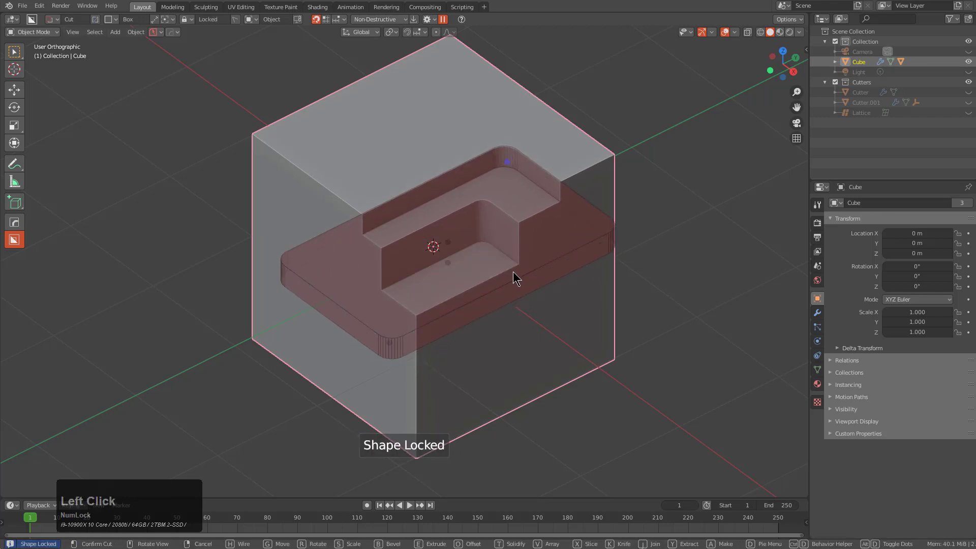
{"action": "left_click", "coordinate": [534, 262]}
{"action": "scroll", "scroll_direction": "up", "scroll_amount": 3}
{"action": "middle_click", "coordinate": [532, 260]}
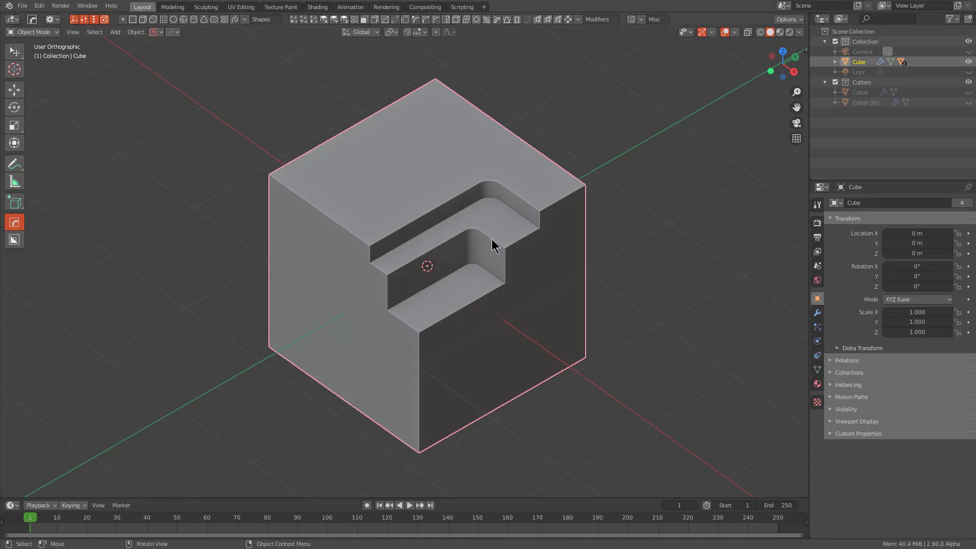
Step: Launch the HardOps Mirror Gizmo on the notched cube and cycle through several mirror modes via the D menu
{"action": "left_click", "coordinate": [494, 231]}
{"action": "key", "text": "x"}
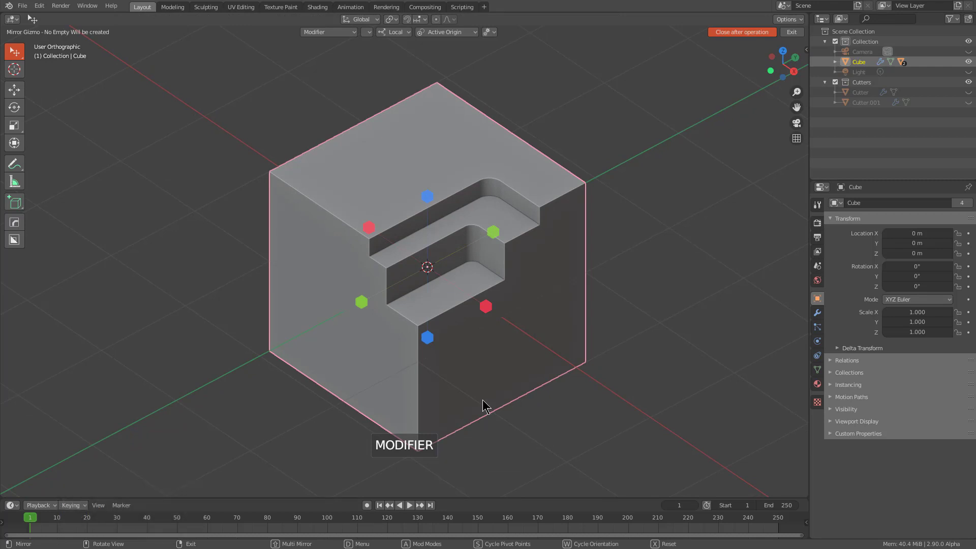
{"action": "key", "text": "d"}
{"action": "left_click", "coordinate": [611, 233]}
{"action": "key", "text": "d"}
{"action": "left_click", "coordinate": [575, 222]}
{"action": "key", "text": "d"}
{"action": "left_click", "coordinate": [559, 232]}
{"action": "key", "text": "d"}
{"action": "left_click", "coordinate": [551, 203]}
Step: Settle on Modifier mirror mode and mirror the notch across a gizmo axis
{"action": "key", "text": "d"}
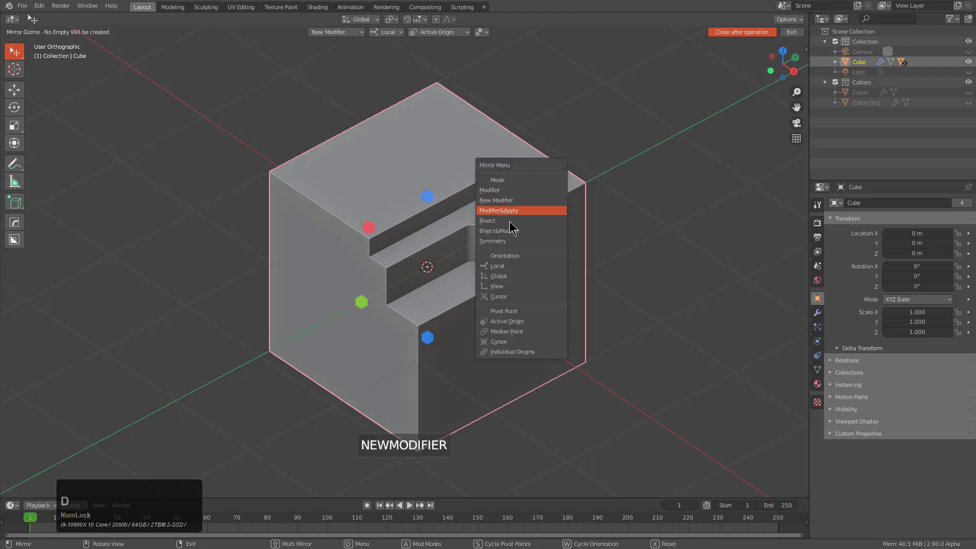
{"action": "left_click", "coordinate": [511, 226]}
{"action": "key", "text": "d"}
{"action": "left_click", "coordinate": [572, 192]}
{"action": "key", "text": "d"}
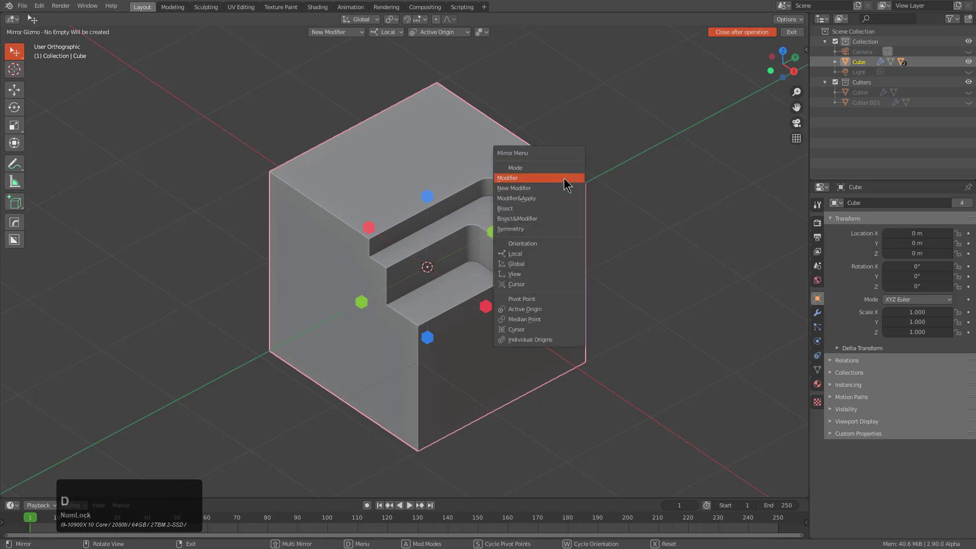
{"action": "left_click", "coordinate": [569, 182]}
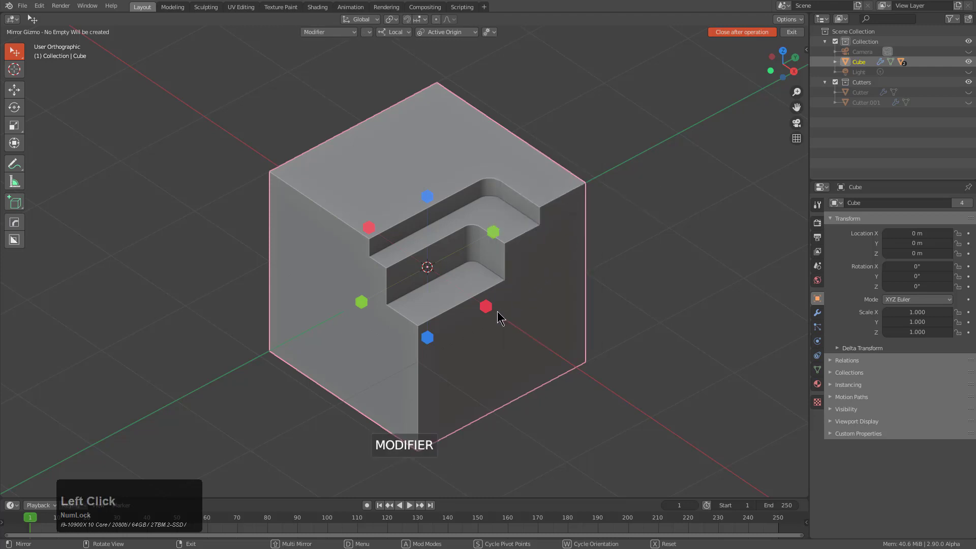
{"action": "left_click", "coordinate": [492, 311]}
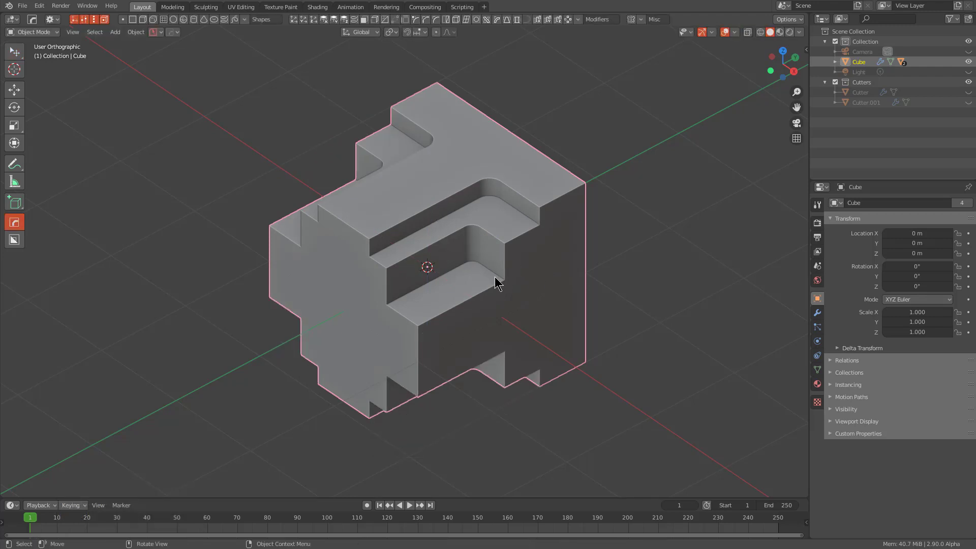
Step: Restart the Mirror Gizmo on the cube and cycle its mode to Modifier
{"action": "key", "text": "alt+Num_Lock"}
{"action": "key", "text": "x"}
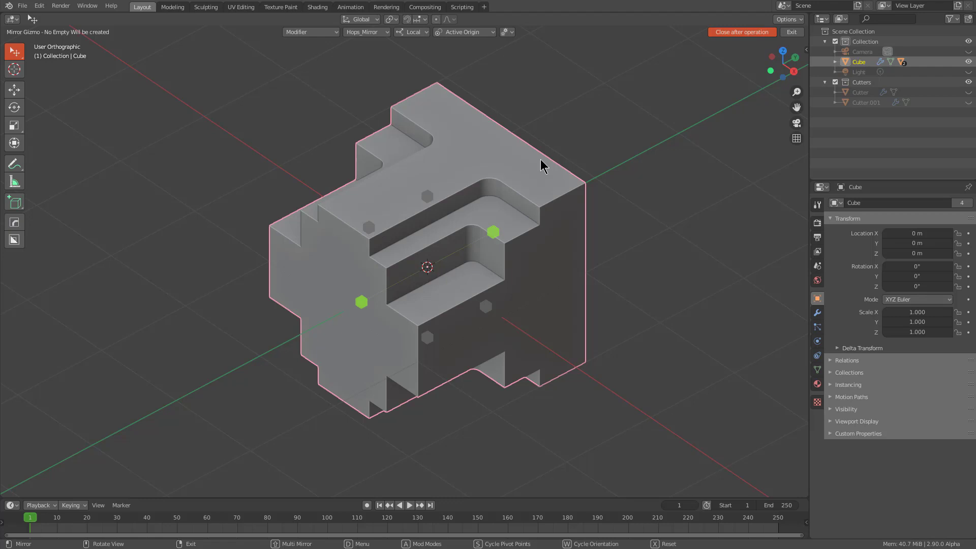
{"action": "key", "text": "x"}
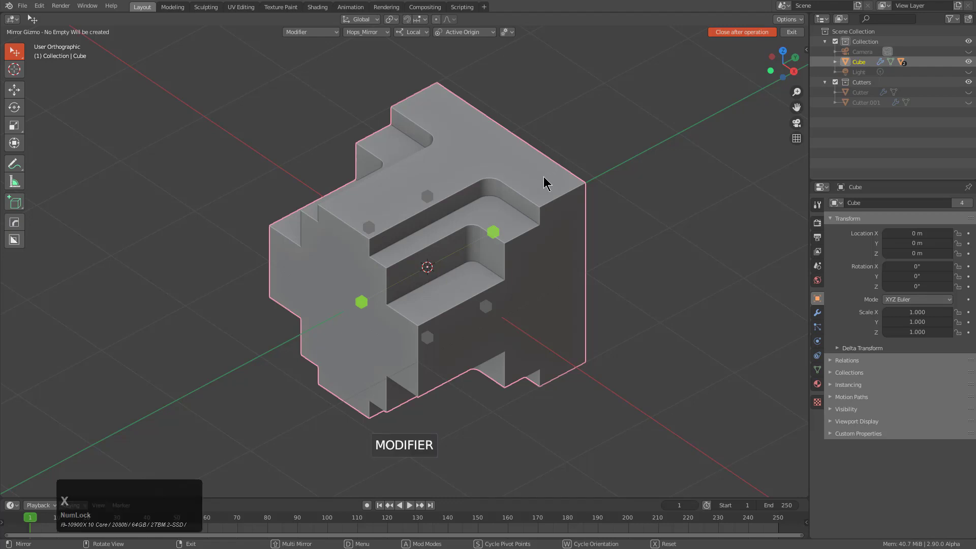
{"action": "left_click", "coordinate": [323, 35]}
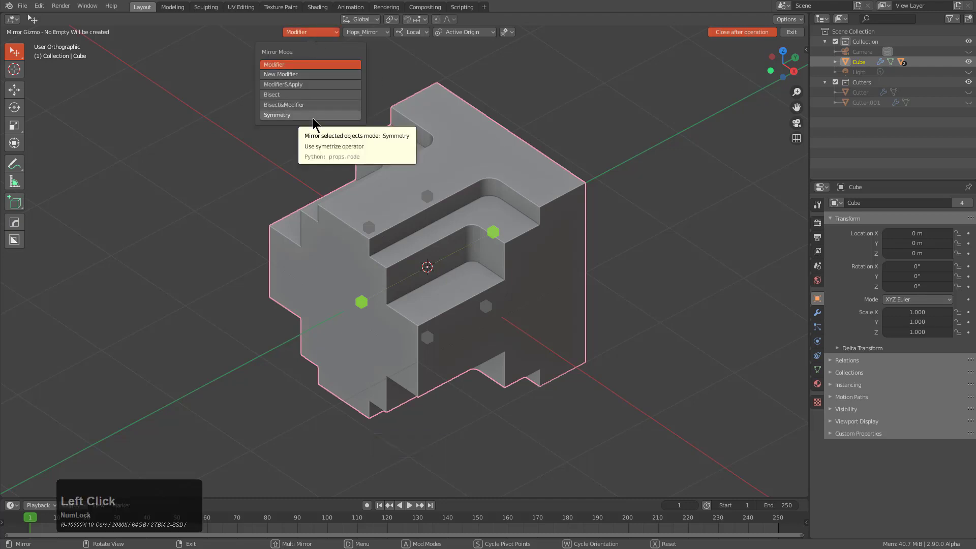
Step: Set mirror orientation to View and mirror the cube around a new empty via a gizmo handle
{"action": "left_click", "coordinate": [453, 37]}
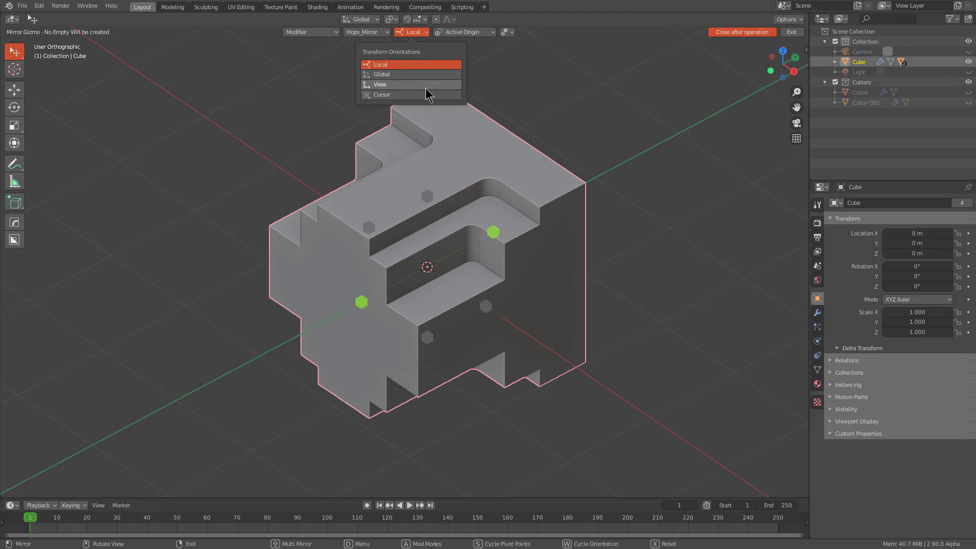
{"action": "left_click", "coordinate": [431, 94]}
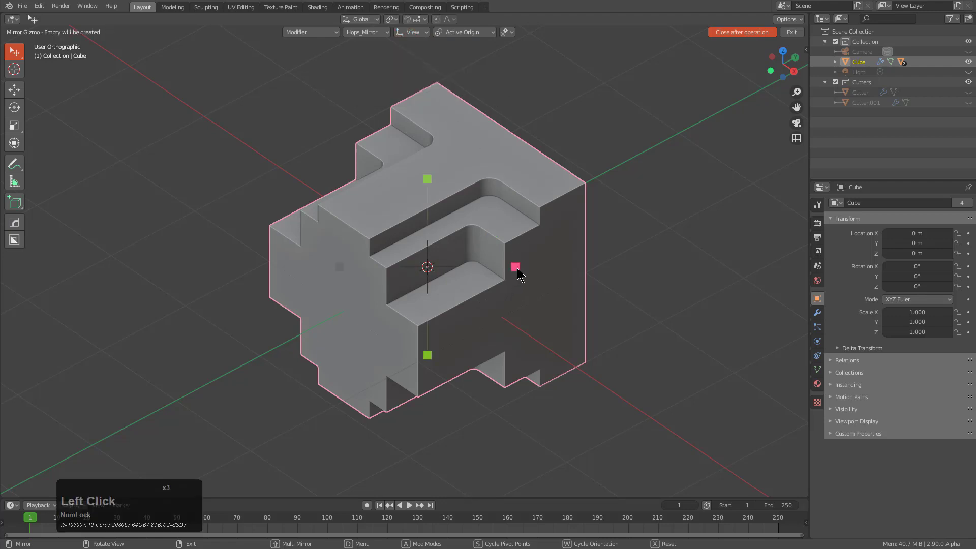
{"action": "left_click", "coordinate": [521, 273]}
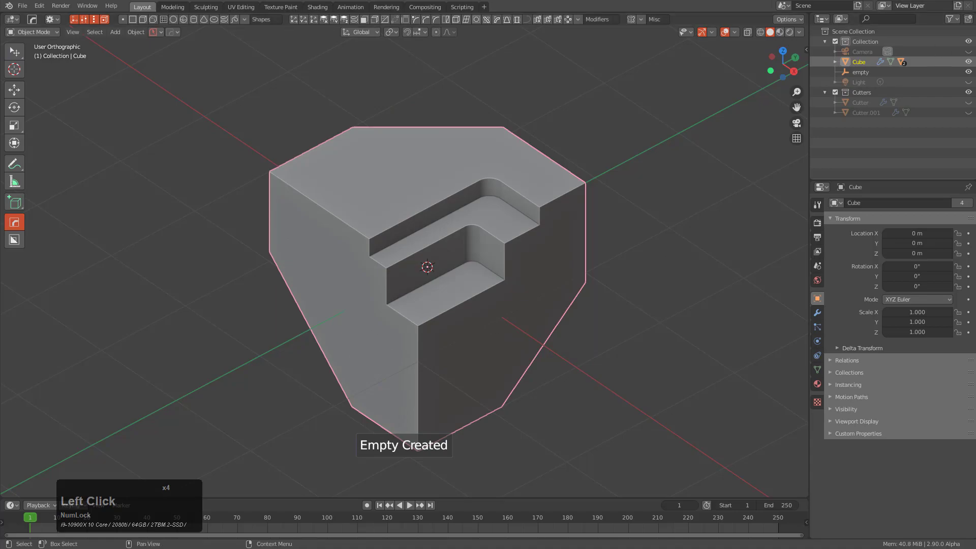